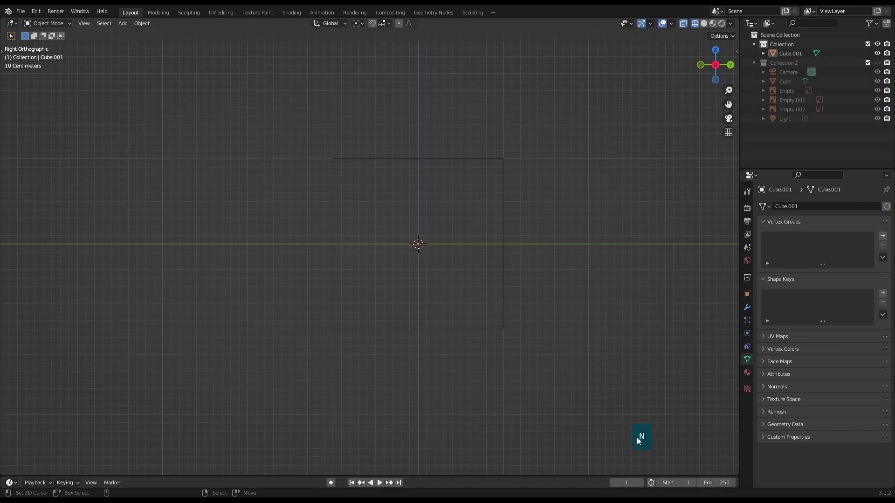
Frame the box in Right Orthographic view ready for a side reference image
scroll(down, 3)
scroll(up, 3)
scroll(down, 3)
scroll(up, 3)
scroll(down, 3)
click(616, 331)
scroll(up, 3)
scroll(down, 3)
click(547, 327)
Add F-16 BLUEPRINT.png as a reference image empty in the side view
scroll(down, 3)
click(524, 336)
scroll(up, 3)
scroll(down, 3)
scroll(up, 3)
click(463, 286)
key(shift+a)
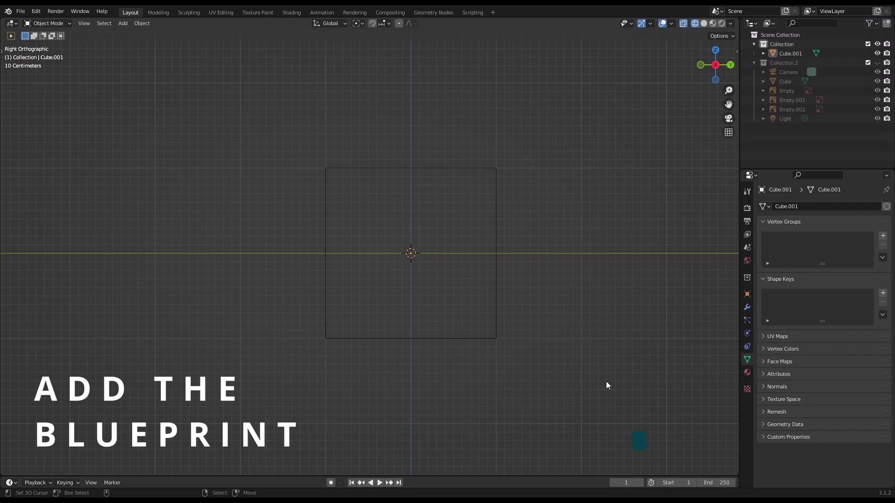
scroll(up, 3)
Select the blueprint empty and enable Opacity at 0.5 so it shows half transparent
right_click(570, 237)
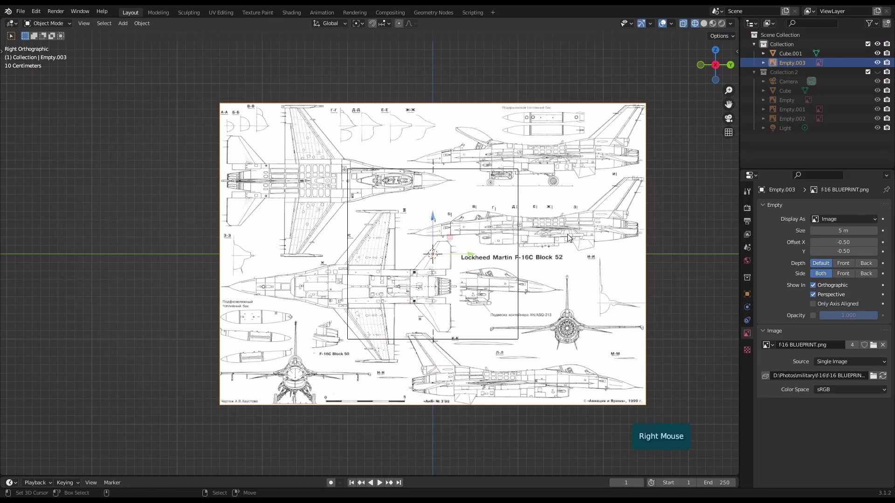
key(g)
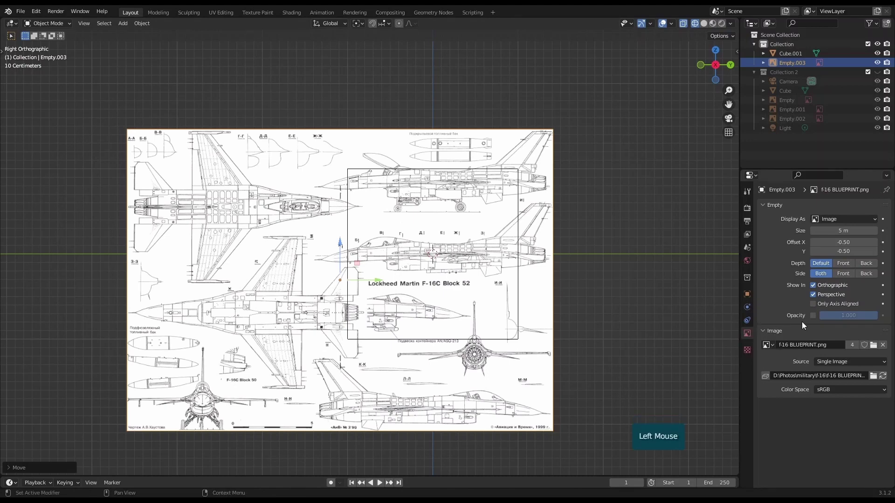
click(812, 321)
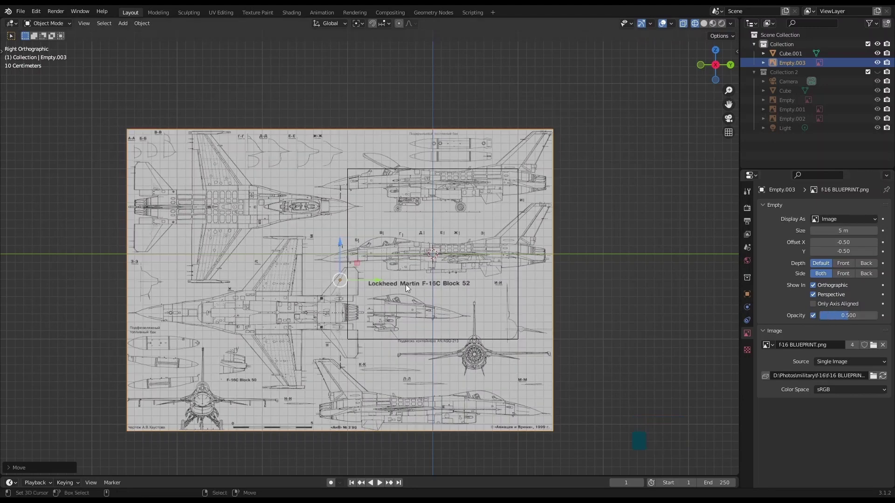
scroll(up, 3)
click(397, 330)
scroll(up, 3)
Move the blueprint so the jet's side profile centres on the origin, then select the box
key(g)
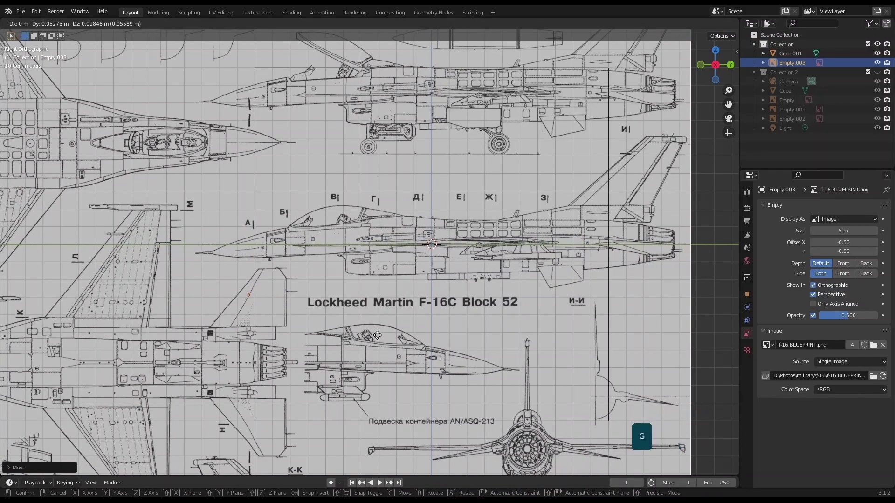
click(380, 340)
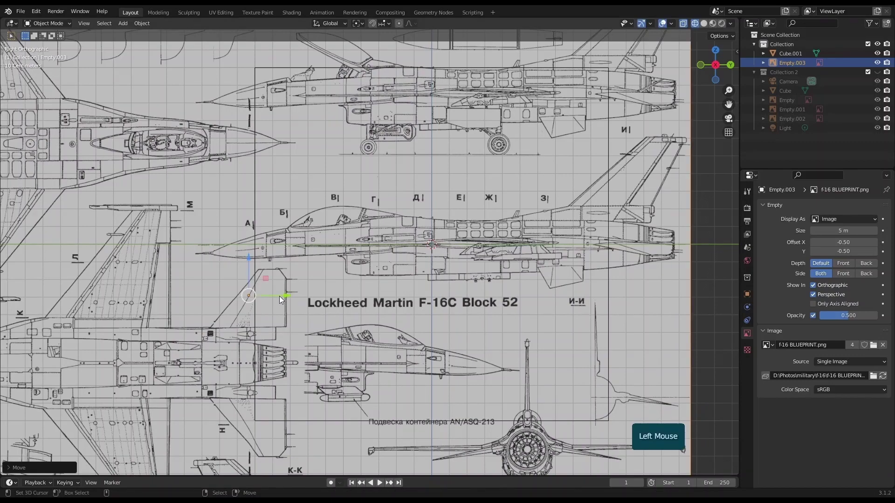
scroll(down, 3)
click(503, 321)
click(411, 238)
scroll(down, 3)
right_click(543, 331)
scroll(up, 3)
scroll(down, 3)
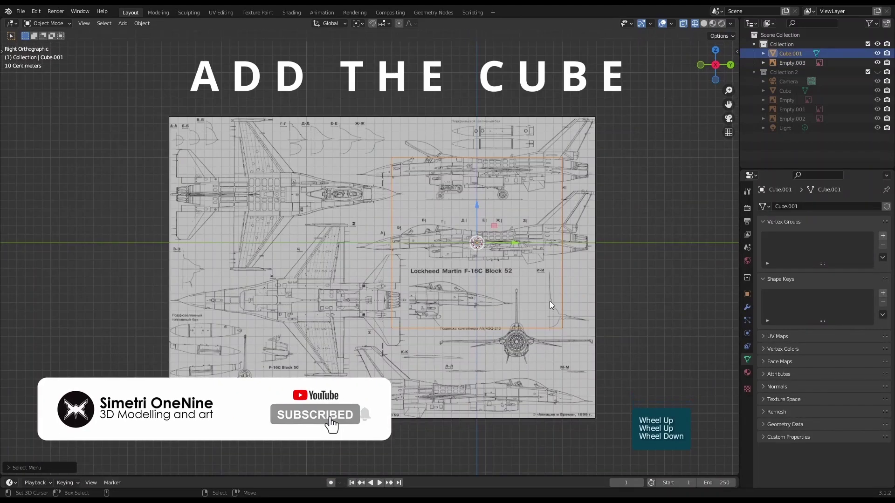
Switch the viewport shading to Wireframe while editing the box, then return to object mode
key(Tab)
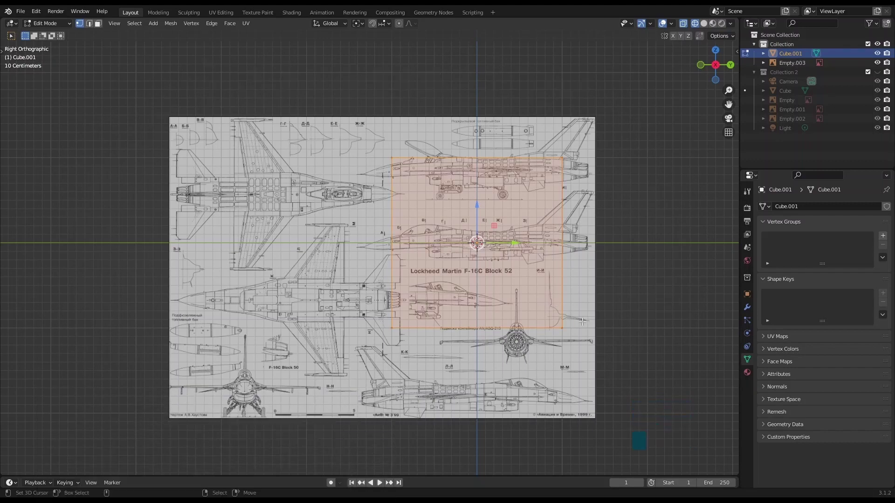
right_click(584, 317)
click(583, 318)
scroll(down, 3)
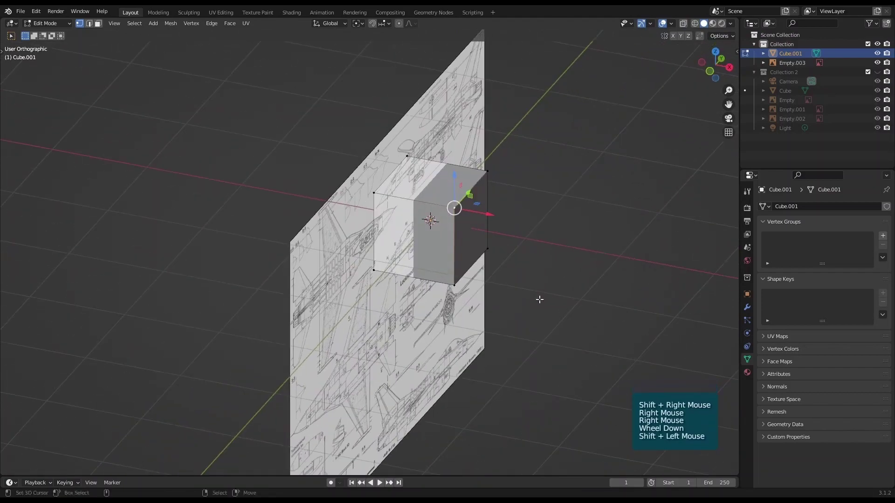
key(KP_3)
key(z)
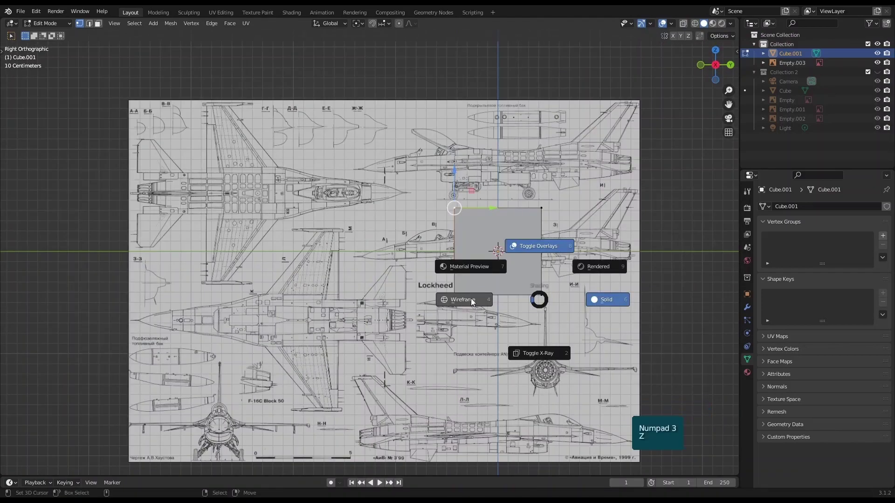
scroll(up, 3)
key(alt+a)
click(575, 269)
scroll(down, 3)
click(466, 316)
key(Tab)
Select the blueprint empty and move it along X so it sits behind the box
right_click(425, 325)
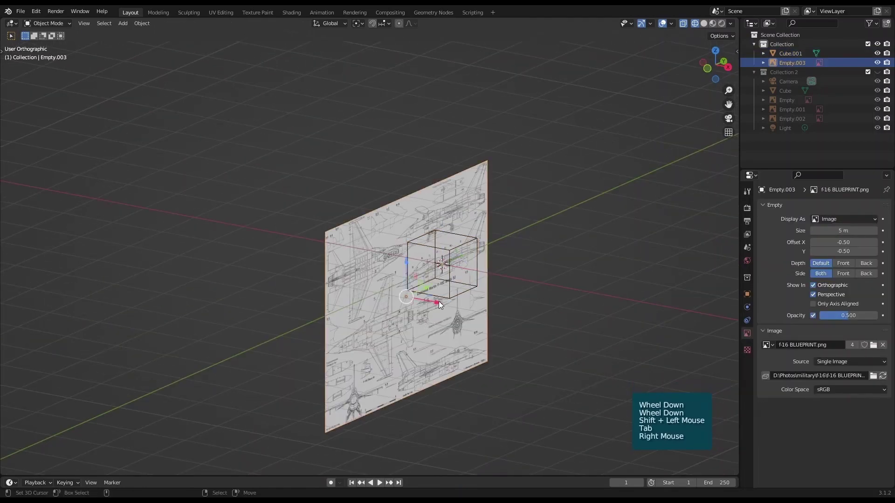
click(442, 303)
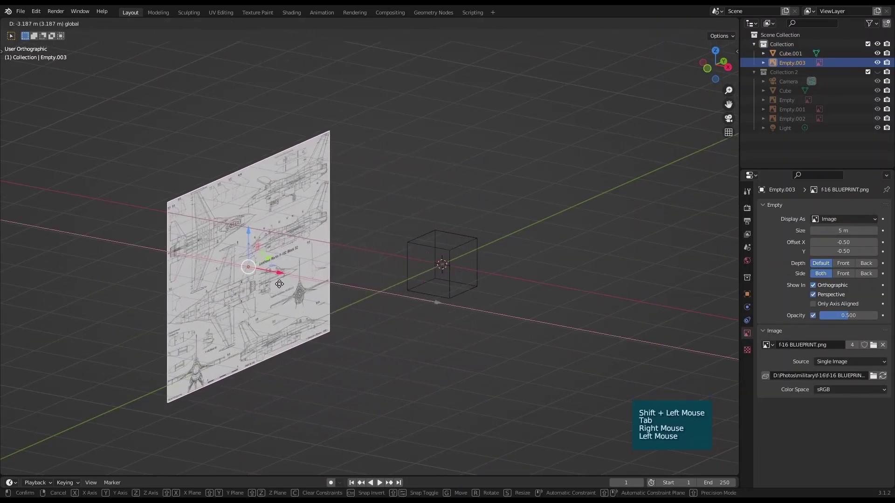
key(KP_3)
scroll(up, 3)
click(285, 303)
scroll(up, 3)
scroll(down, 3)
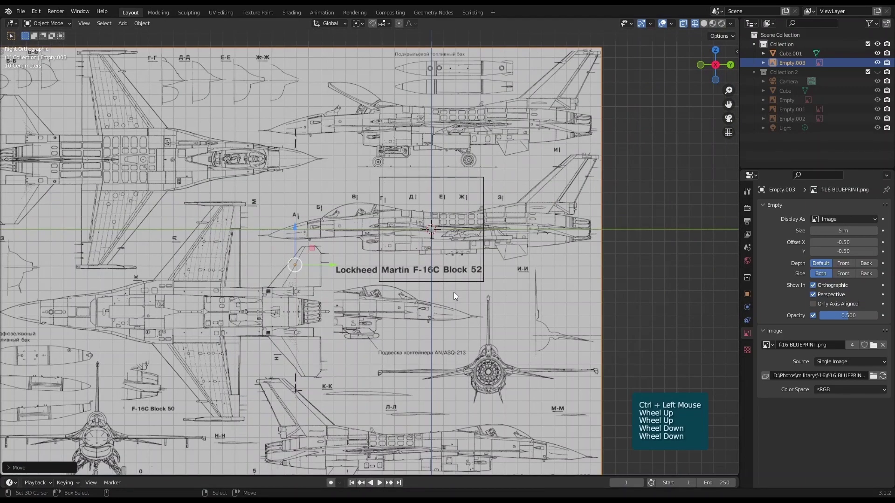
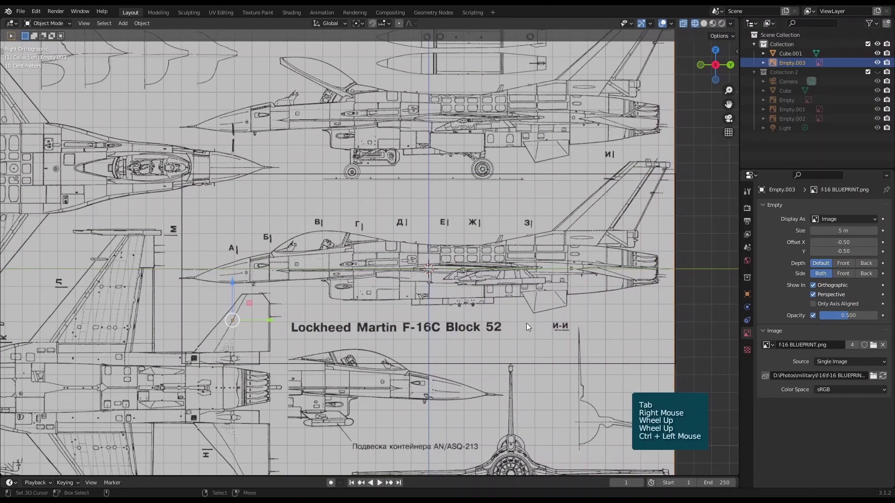
Move the blueprint along Y to align the jet's side profile with the box, then select the box
key(g)
key(y)
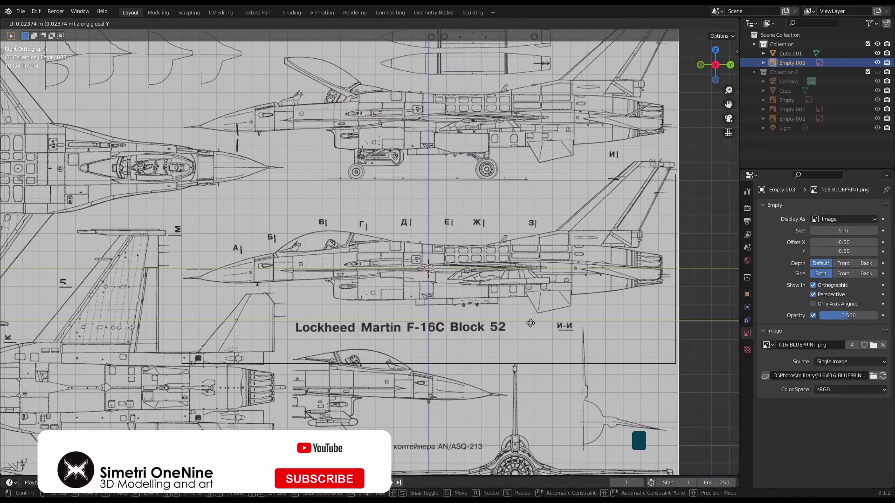
click(533, 327)
right_click(560, 368)
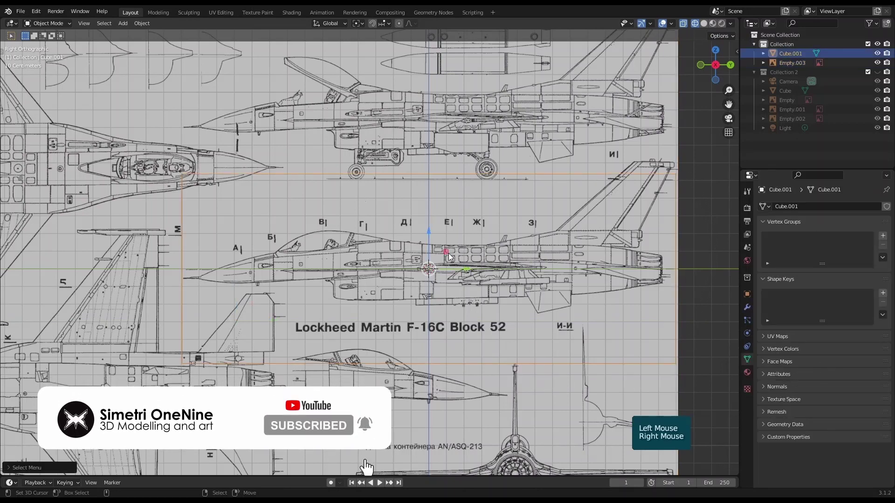
In edit mode, move and scale the box's vertices to span the jet's side-view length and height
key(Tab)
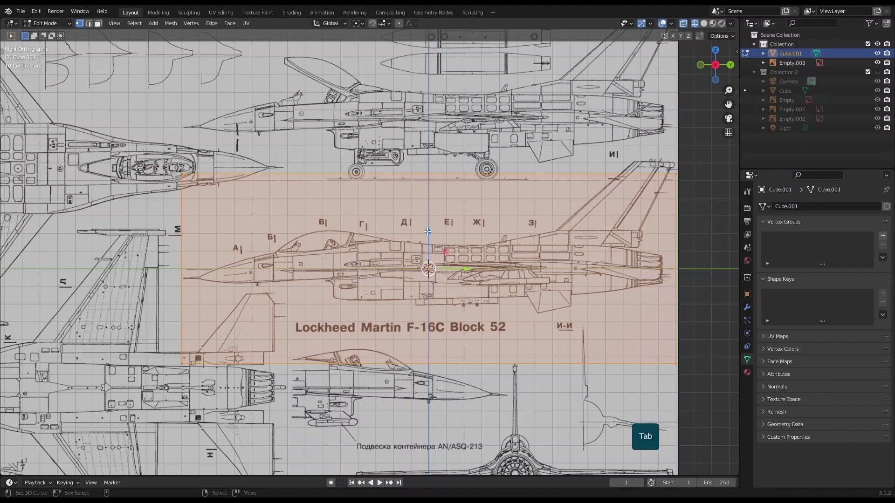
click(432, 230)
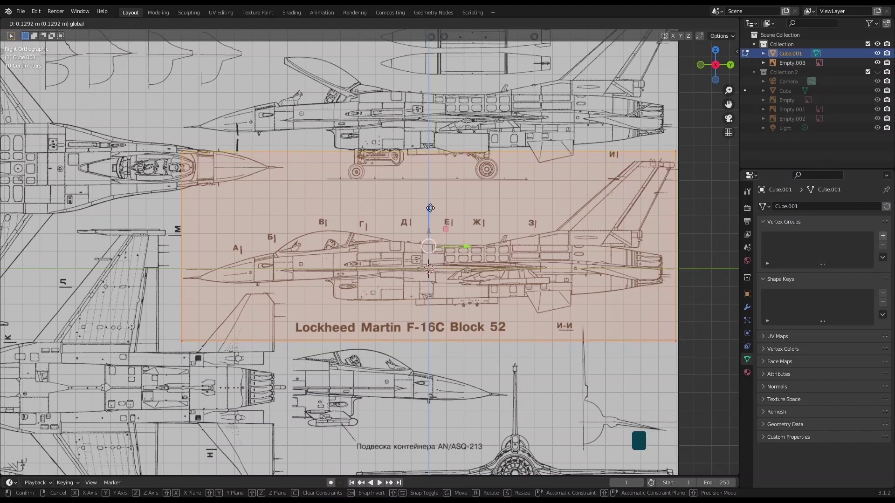
scroll(up, 3)
click(559, 310)
scroll(down, 3)
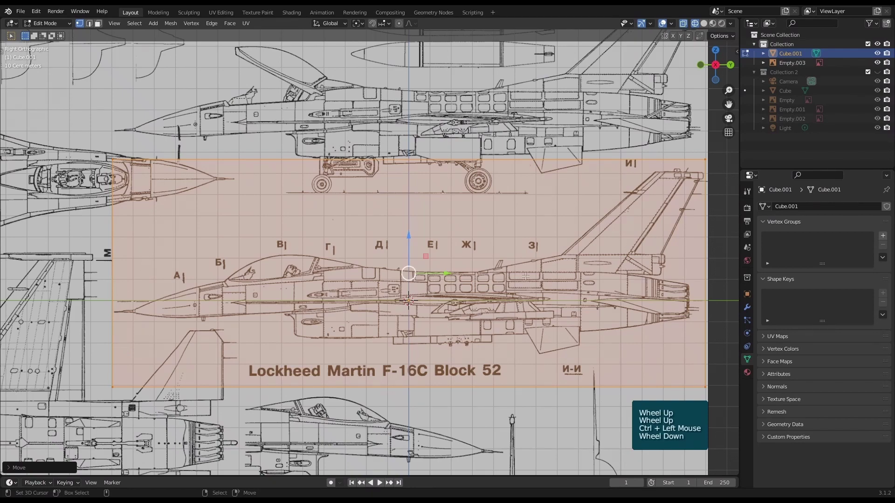
scroll(down, 3)
scroll(up, 3)
click(674, 305)
scroll(up, 3)
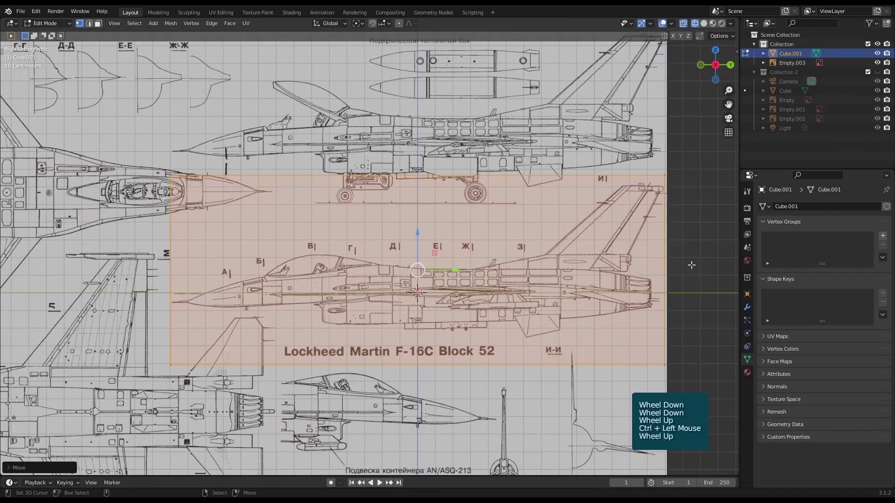
key(s)
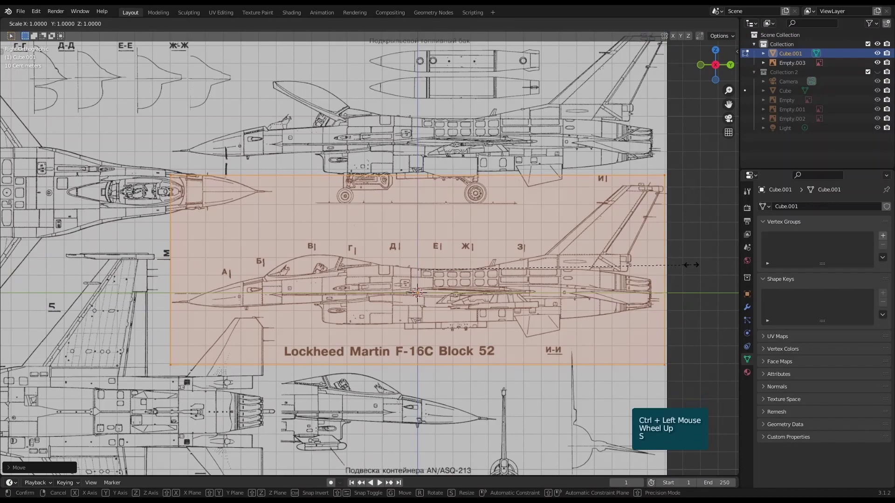
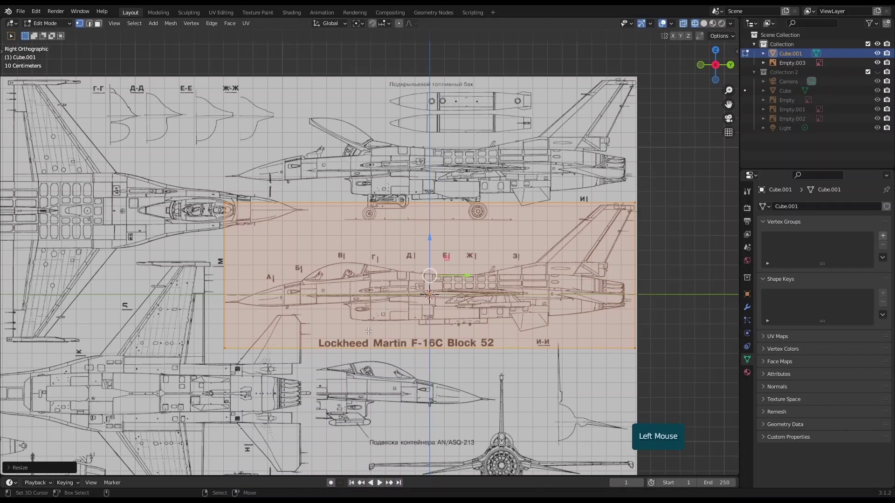
Box-select further vertex groups and adjust them so the outline frames the jet nose to tail
key(alt+a)
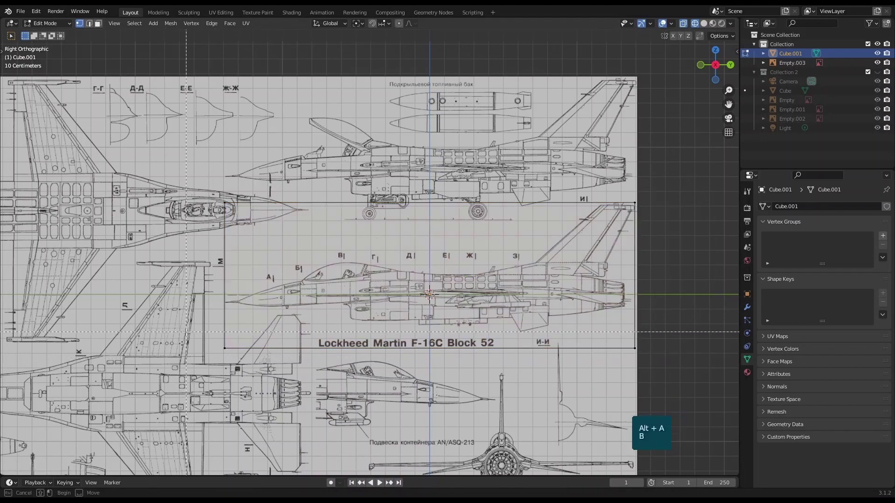
key(b)
scroll(up, 3)
scroll(down, 3)
click(429, 336)
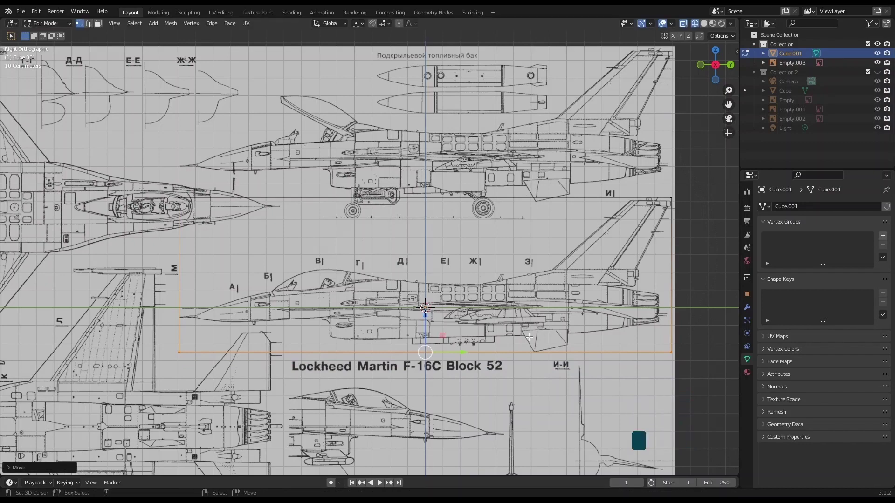
key(alt+a)
scroll(down, 3)
click(544, 348)
scroll(up, 3)
scroll(down, 3)
click(544, 307)
scroll(up, 3)
scroll(down, 3)
scroll(up, 3)
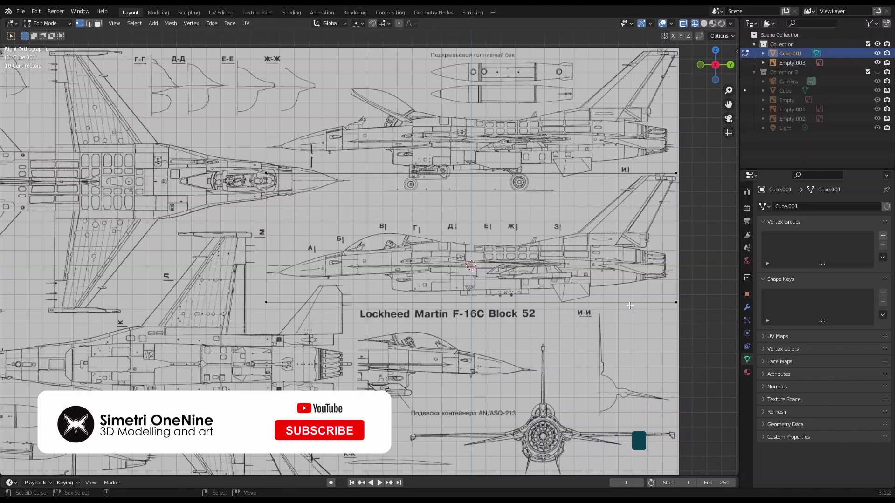
scroll(down, 3)
scroll(up, 3)
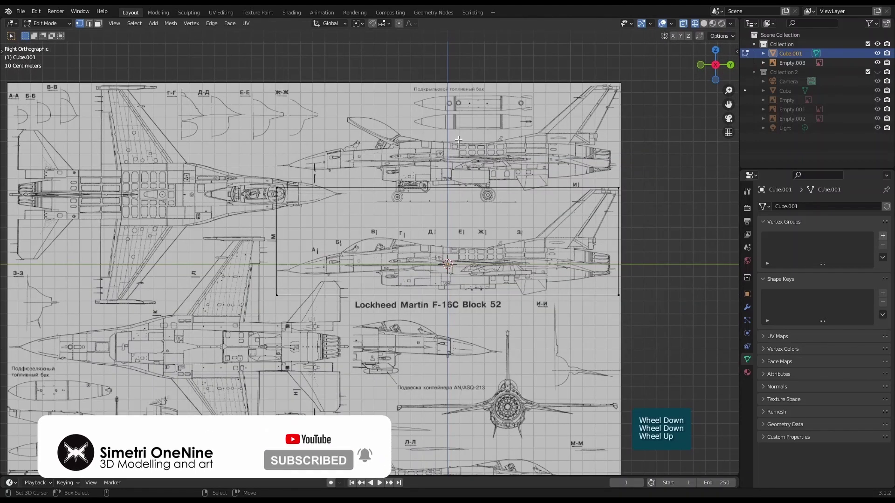
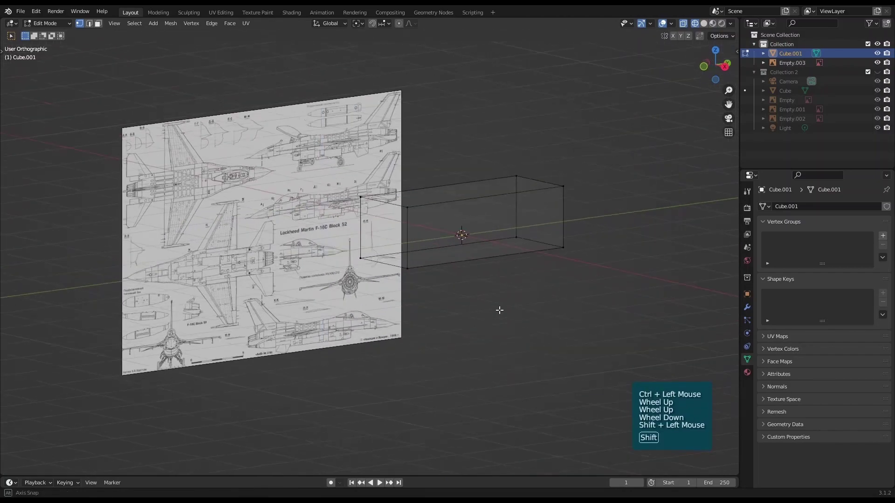
Check the box from the side, then switch to Top Orthographic view where it shows as a narrow rectangle
key(KP_3)
scroll(up, 3)
click(475, 277)
scroll(down, 3)
click(472, 307)
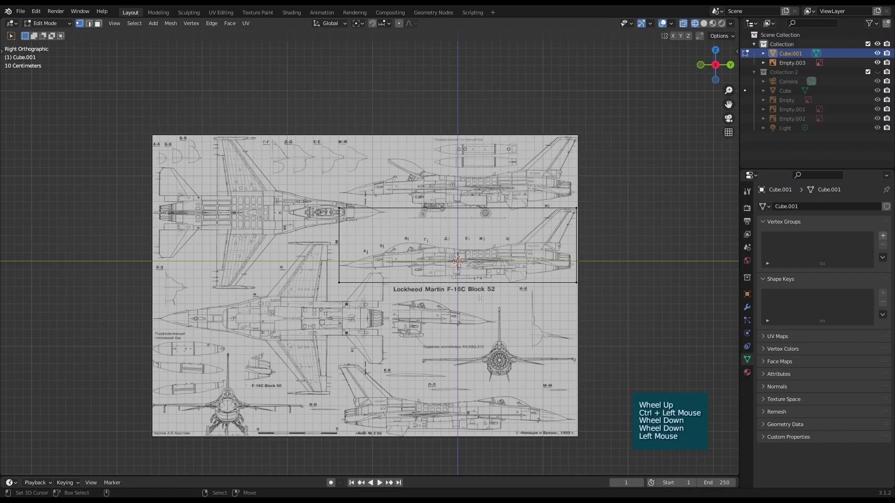
scroll(up, 3)
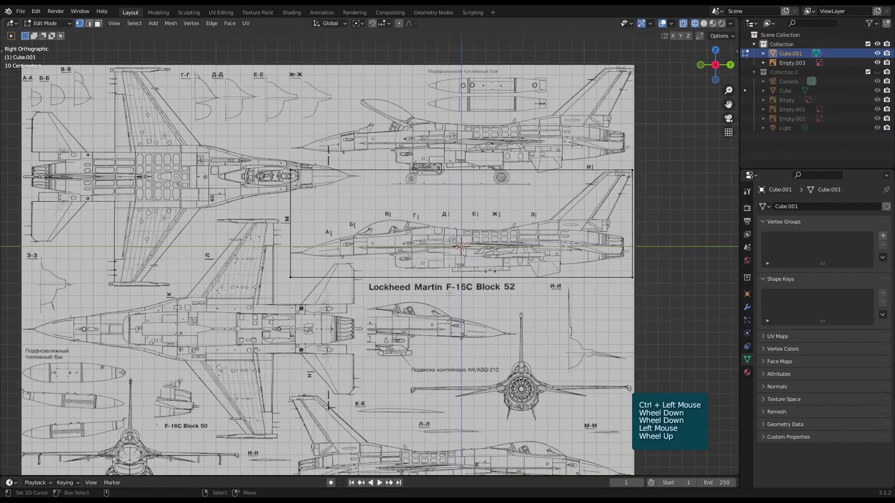
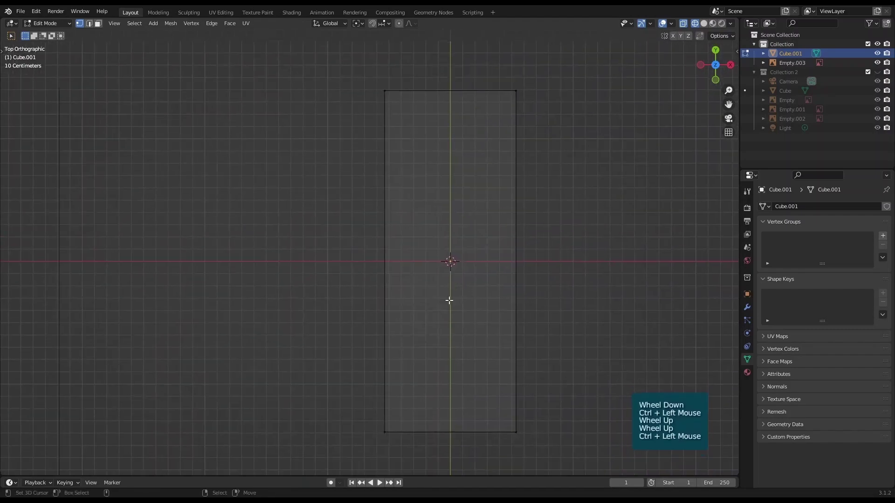
key(shift+a)
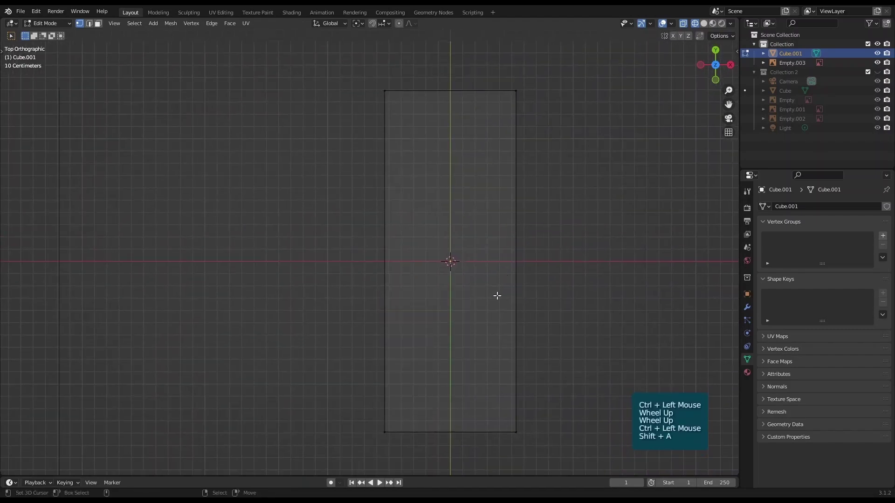
In object mode, add the F-16 blueprint as a second reference image empty for the top view
key(Tab)
key(alt+a)
key(shift+a)
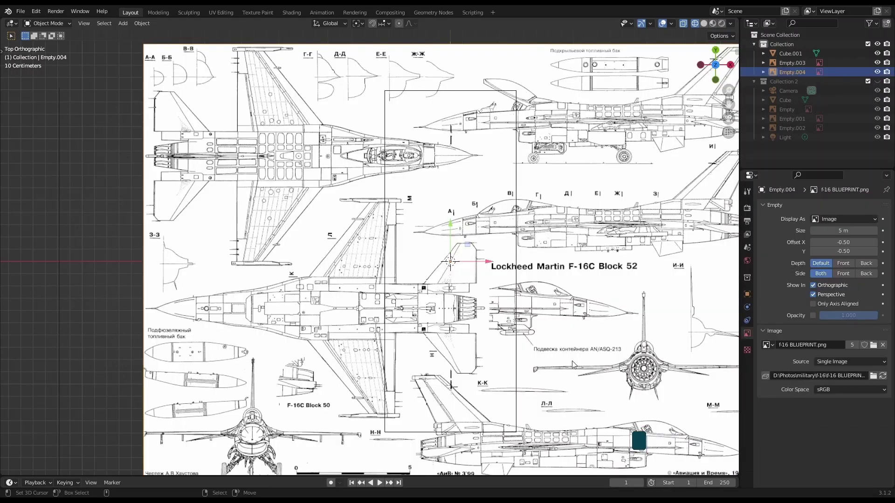
scroll(down, 3)
click(584, 318)
scroll(up, 3)
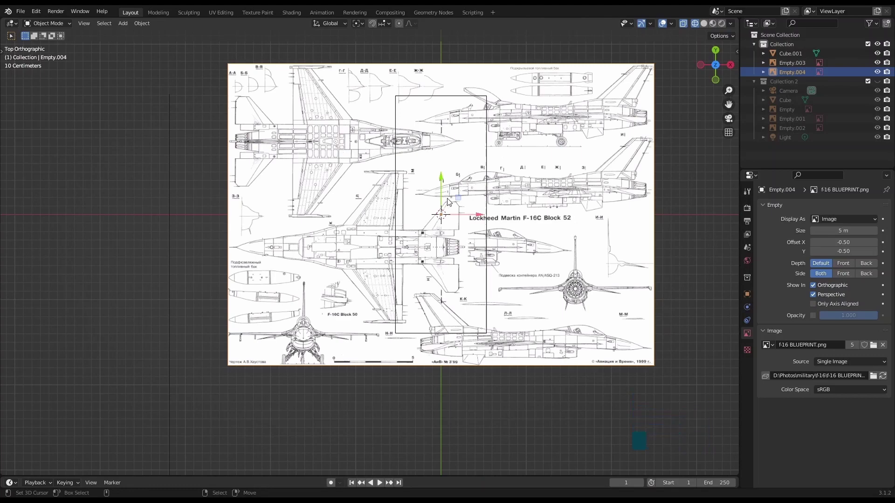
Rotate the top blueprint 90° about Z, set Opacity 0.5 and move it over the box
key(r)
key(KP_9)
key(KP_0)
click(509, 192)
key(g)
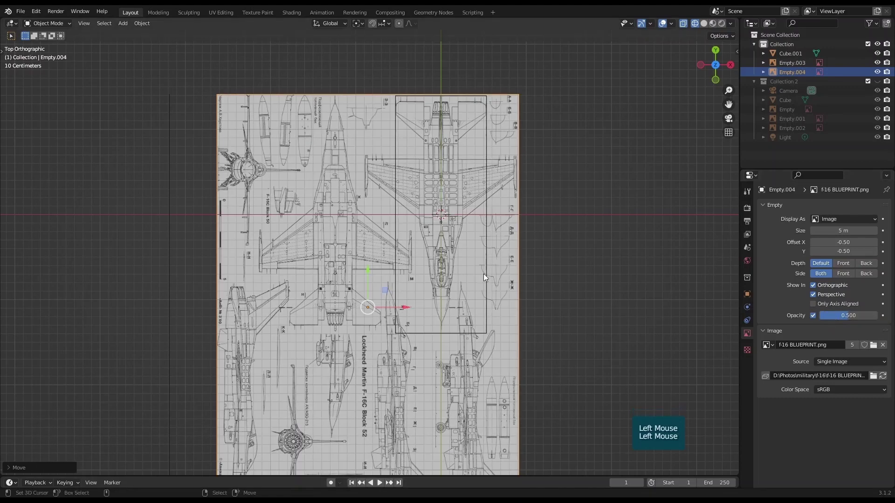
click(549, 296)
scroll(down, 3)
key(g)
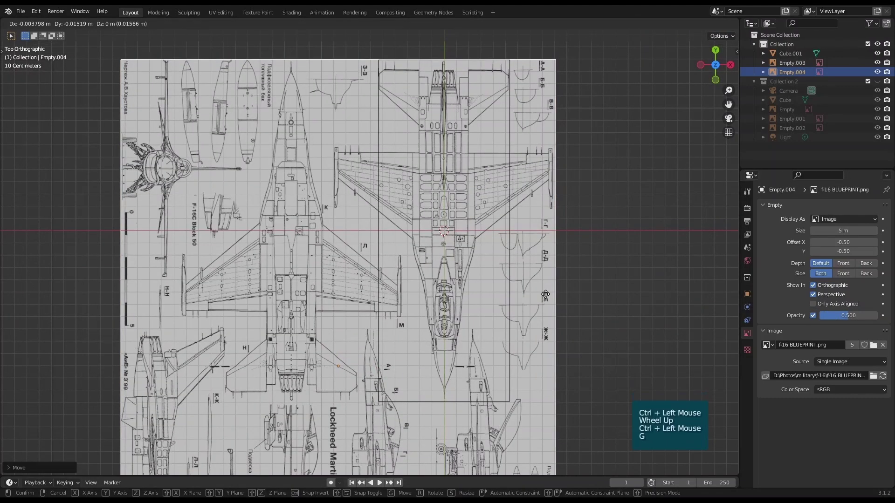
click(548, 298)
click(608, 253)
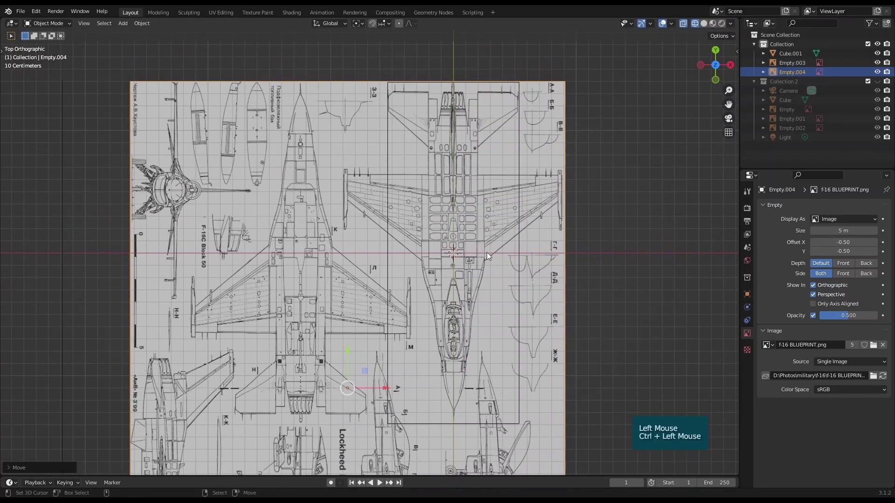
scroll(down, 3)
scroll(up, 3)
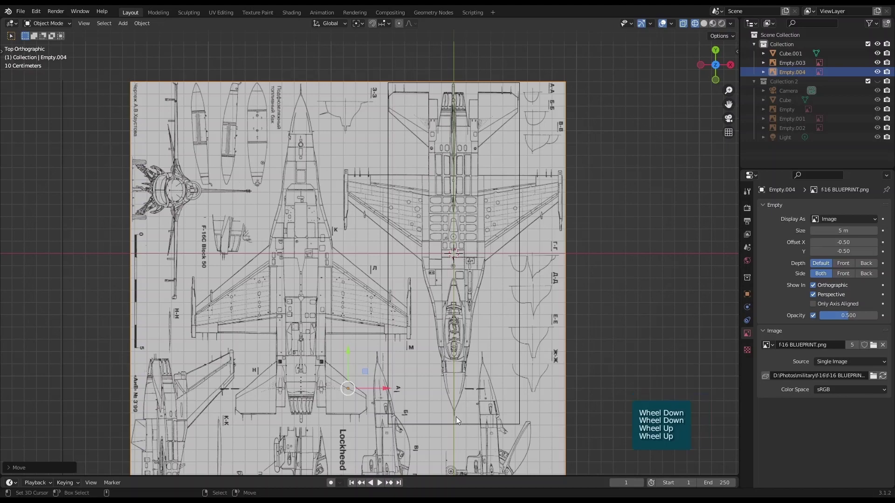
scroll(up, 3)
scroll(down, 3)
Reselect the top blueprint from the overlapping objects and scale it to the box's length
right_click(515, 303)
scroll(down, 3)
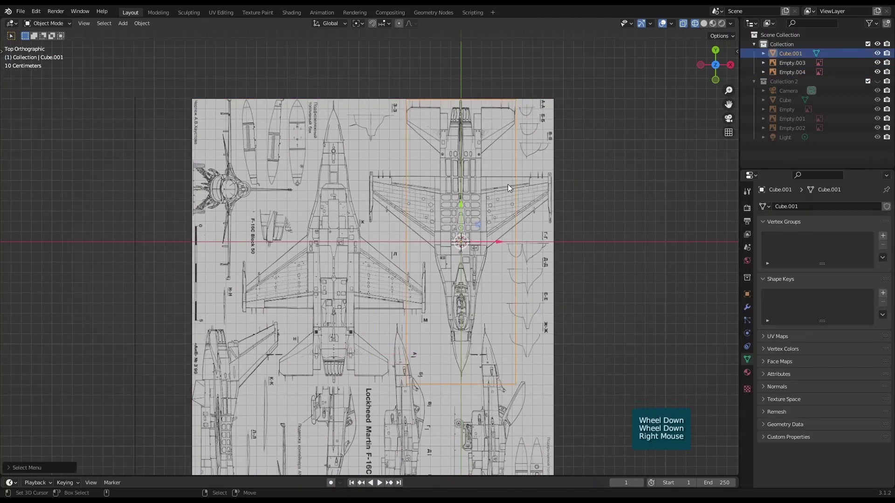
right_click(508, 193)
scroll(up, 3)
scroll(down, 3)
click(589, 245)
scroll(up, 3)
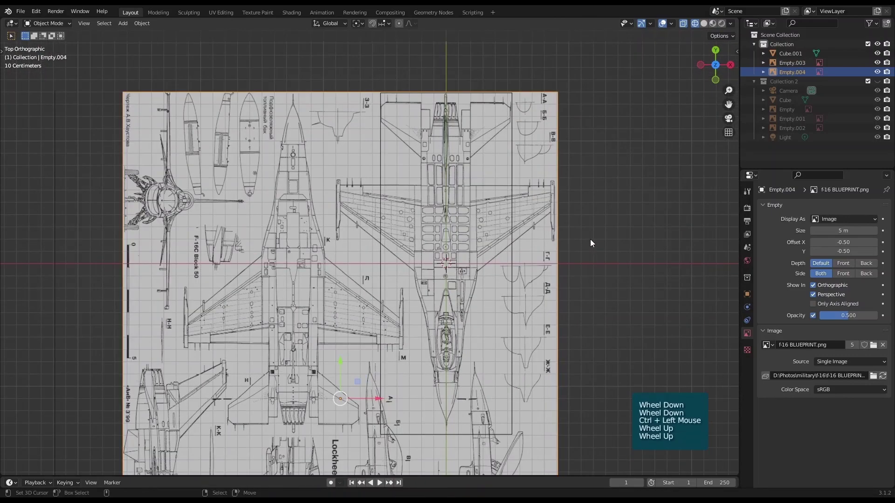
key(s)
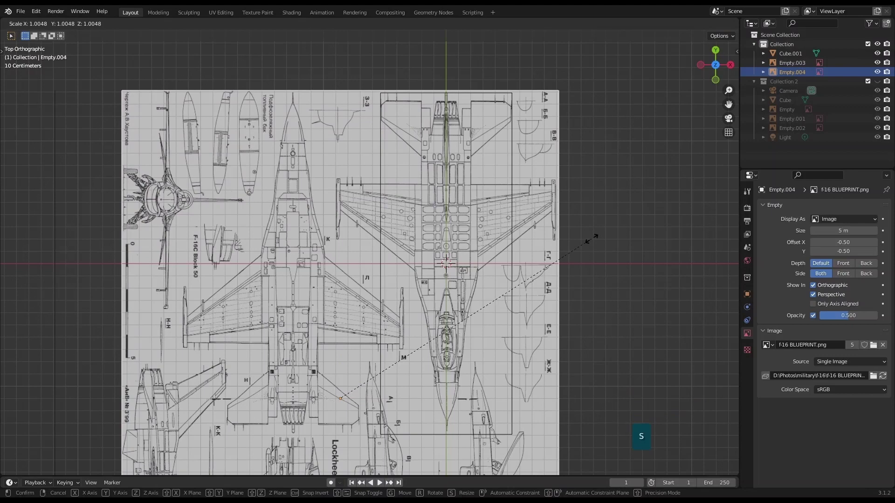
click(594, 243)
Move the top blueprint along Y so the overhead jet centres along the box
key(g)
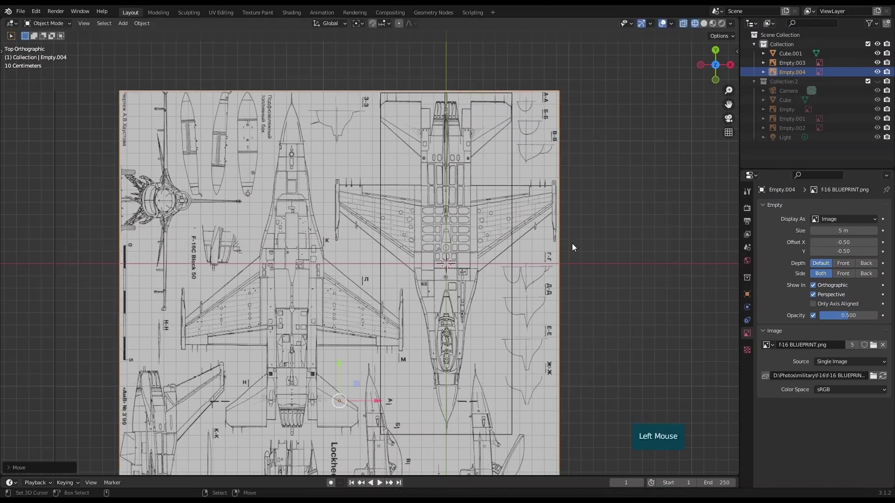
key(g)
key(y)
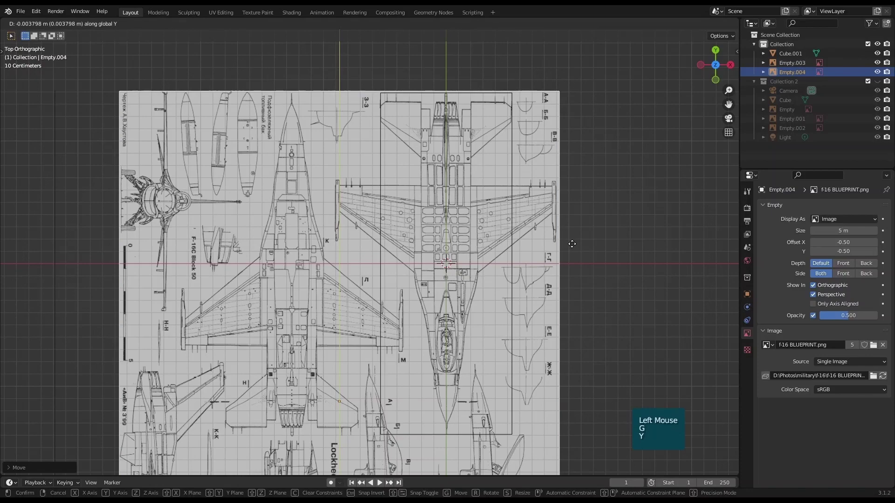
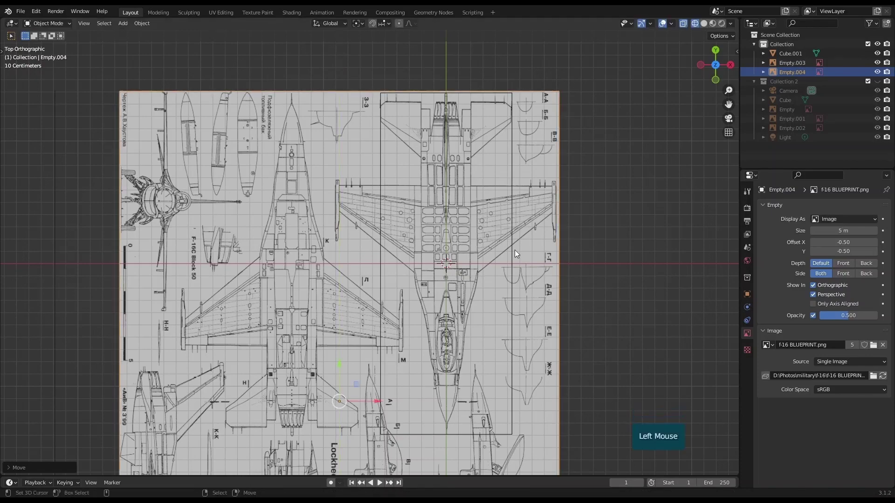
click(473, 321)
scroll(up, 3)
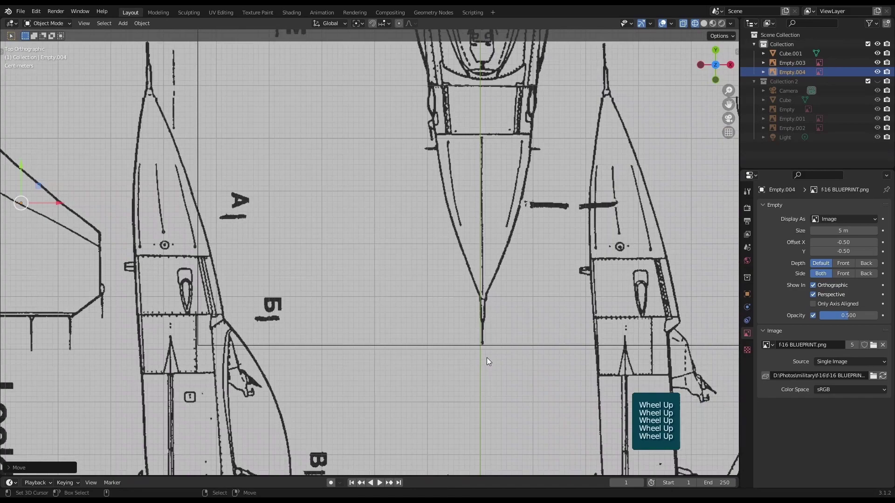
scroll(down, 3)
click(484, 247)
scroll(up, 3)
scroll(up, 3)
scroll(down, 3)
click(510, 303)
scroll(up, 3)
click(538, 216)
scroll(down, 3)
scroll(up, 3)
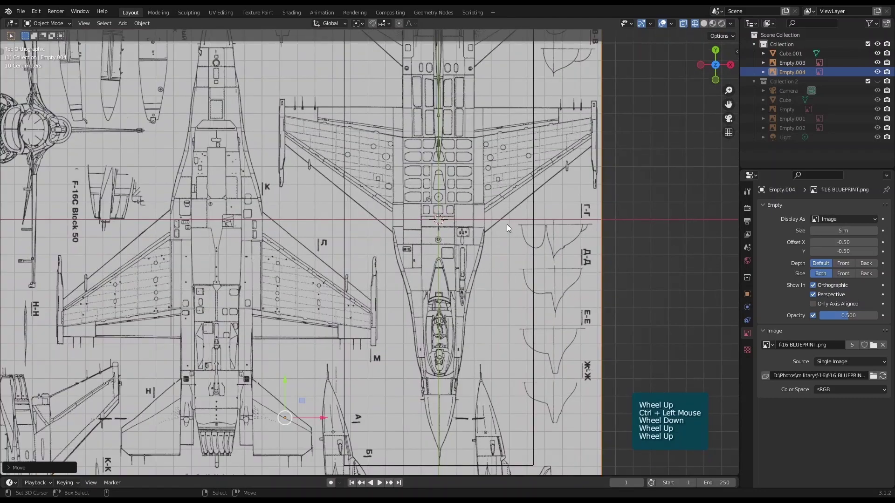
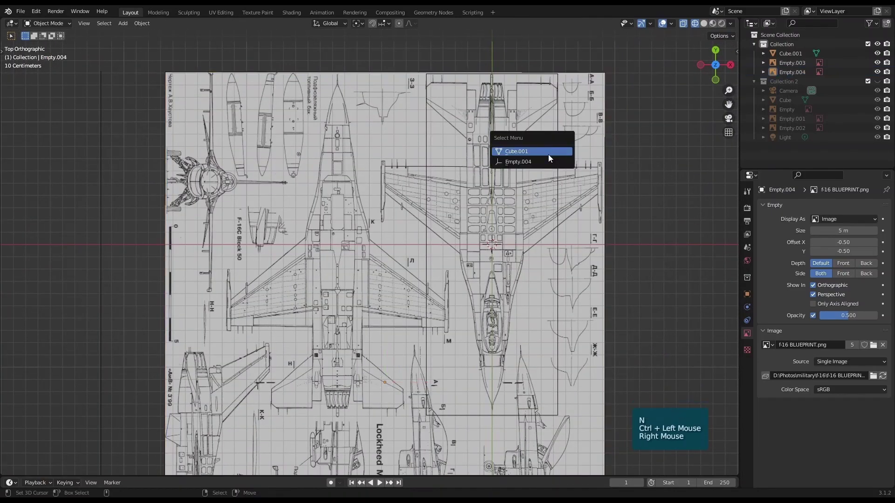
Select the box among the overlapping objects and stretch its width along X to fit the drawing
click(620, 289)
scroll(down, 3)
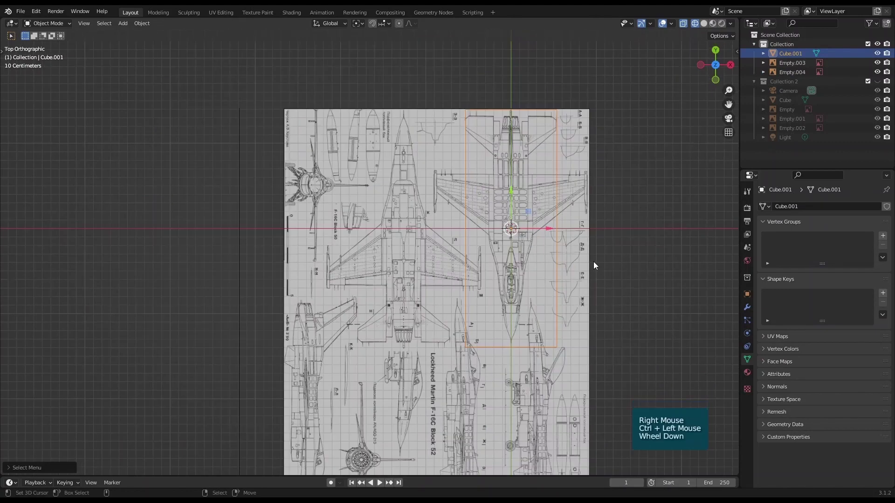
click(605, 263)
scroll(up, 3)
key(s)
key(x)
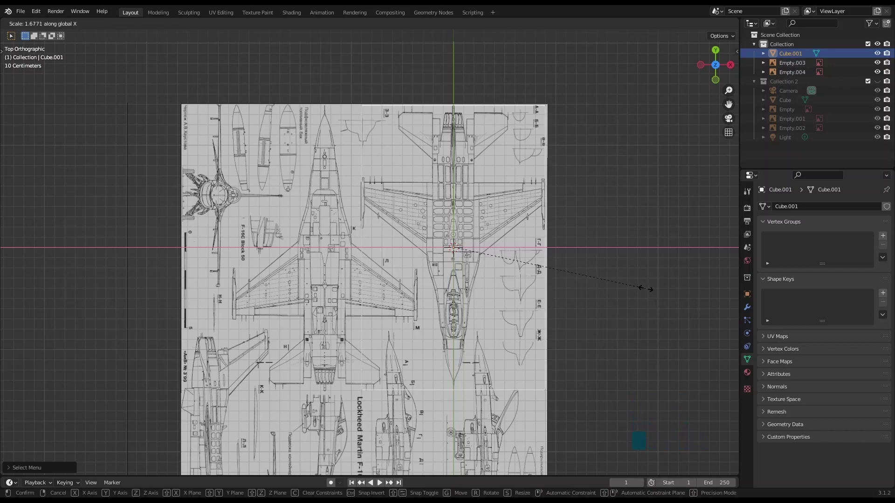
click(549, 253)
Move the flat blueprint along Y then X so the overhead F-16 sits centred on the origin
scroll(down, 3)
click(499, 304)
scroll(up, 3)
click(510, 266)
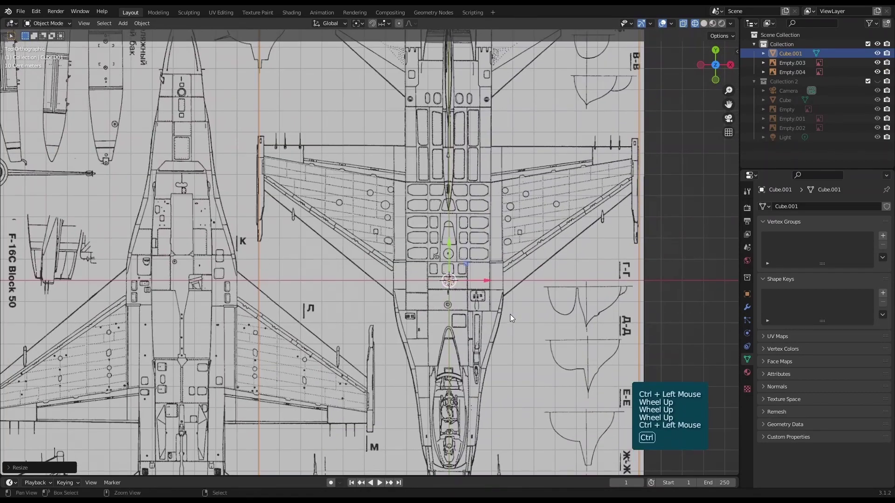
scroll(down, 3)
right_click(522, 214)
scroll(up, 3)
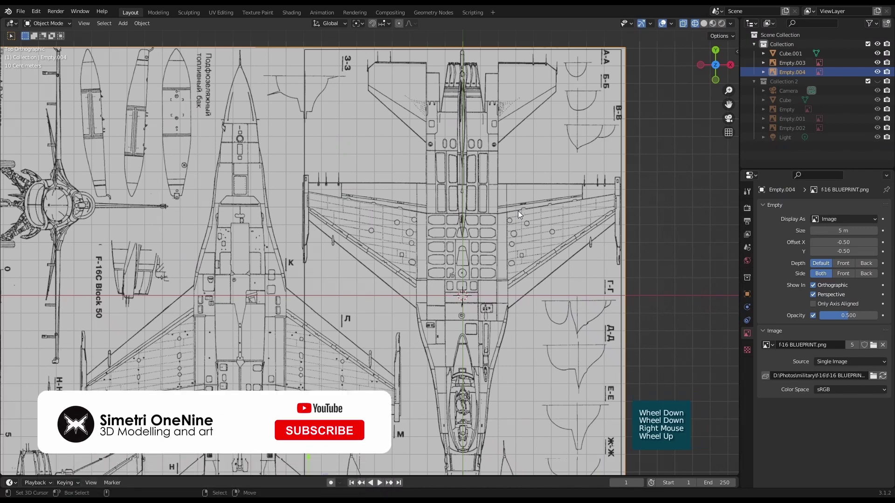
key(g)
key(y)
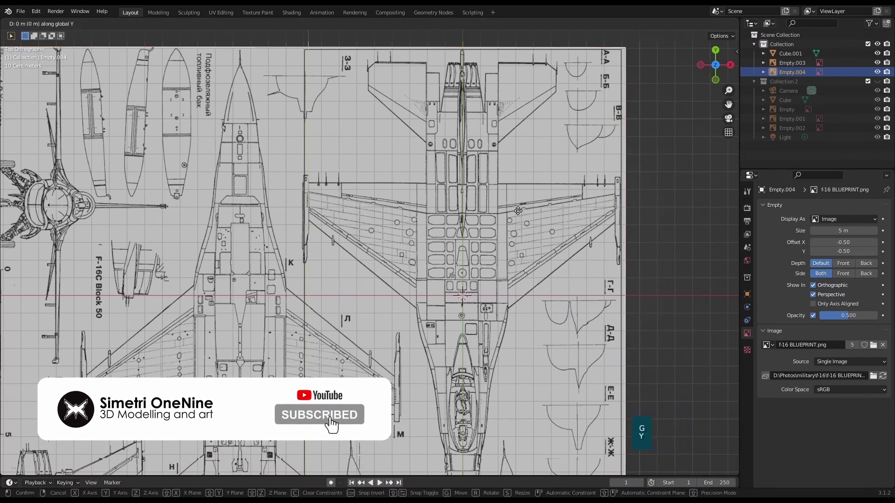
click(520, 215)
key(g)
key(x)
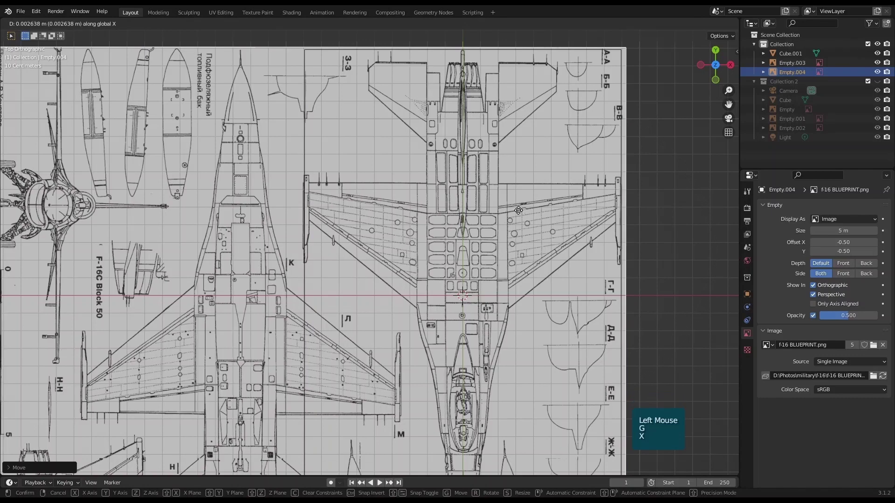
click(521, 214)
Undo a stray change, deselect the blueprint and frame the whole scene in the Top view
scroll(down, 3)
scroll(down, 3)
click(576, 326)
key(ctrl+z)
scroll(up, 3)
key(n)
scroll(down, 3)
scroll(down, 3)
click(504, 296)
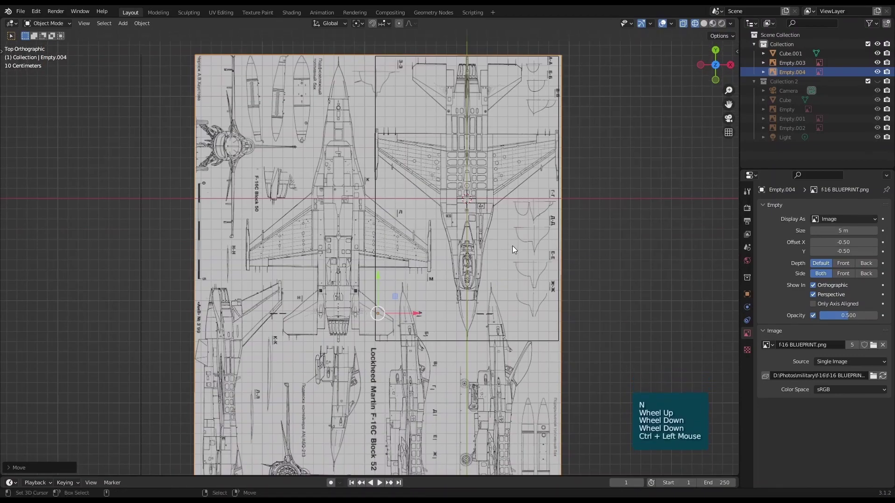
key(alt+a)
scroll(down, 3)
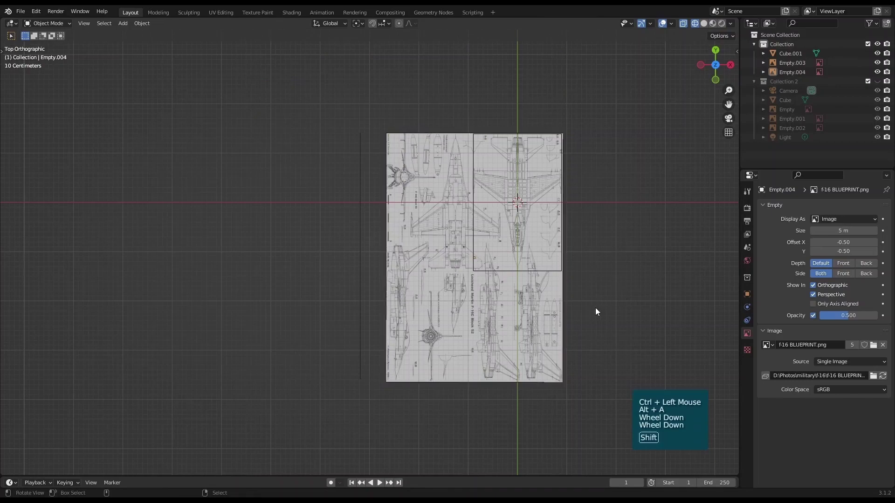
From a tilted 3D view, pick the flat blueprint and drop it along Z to sit below the box
click(592, 304)
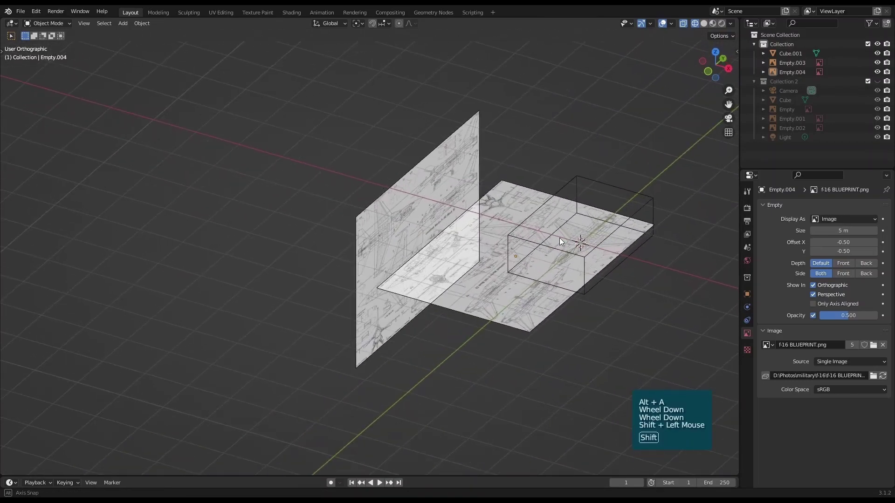
right_click(538, 316)
click(635, 332)
click(441, 251)
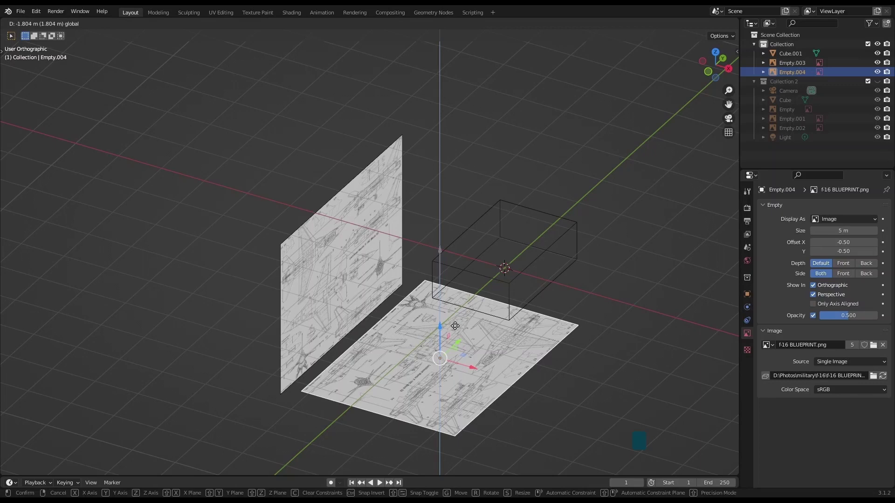
key(KP_3)
click(441, 321)
key(alt+a)
Switch to Top view and zoom around to check both perpendicular blueprints frame the box
click(599, 356)
click(589, 356)
scroll(down, 3)
key(KP_7)
scroll(up, 3)
click(533, 195)
scroll(up, 3)
scroll(down, 3)
scroll(down, 3)
scroll(down, 3)
scroll(up, 3)
scroll(down, 3)
scroll(up, 3)
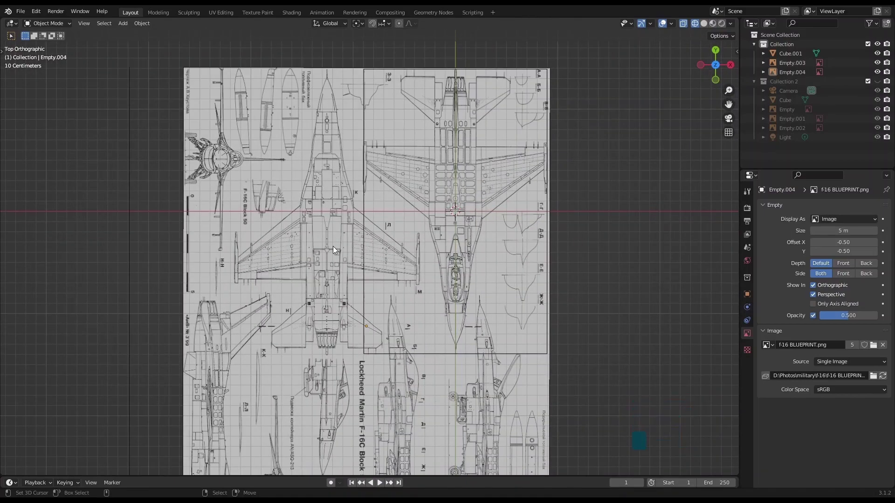
scroll(down, 3)
scroll(up, 3)
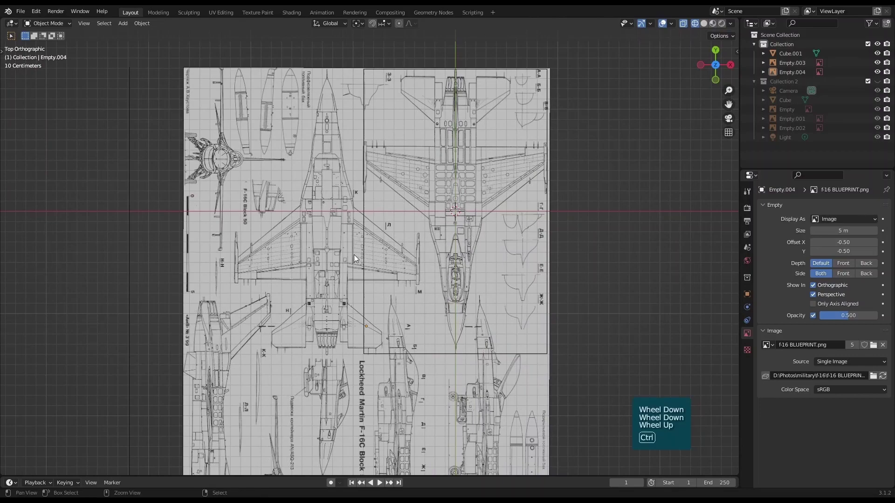
From the Bottom view, set the ground blueprint's Side to Front with Depth left at Default
key(ctrl+KP_7)
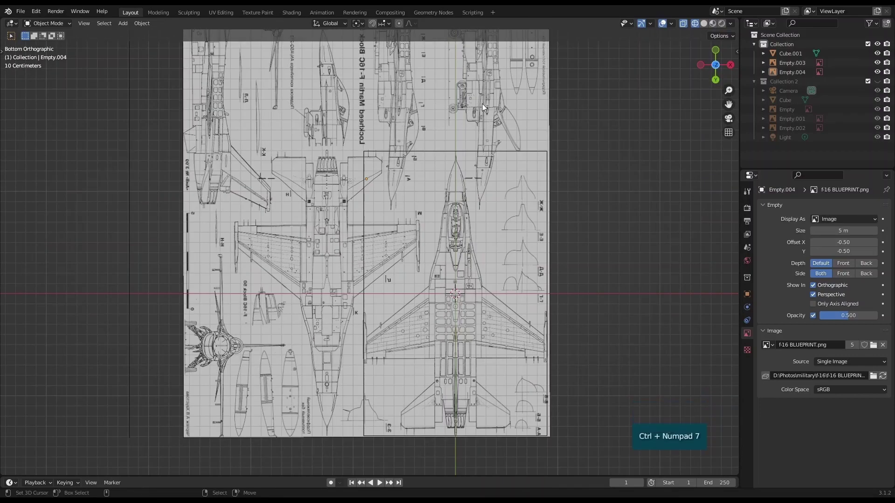
right_click(485, 106)
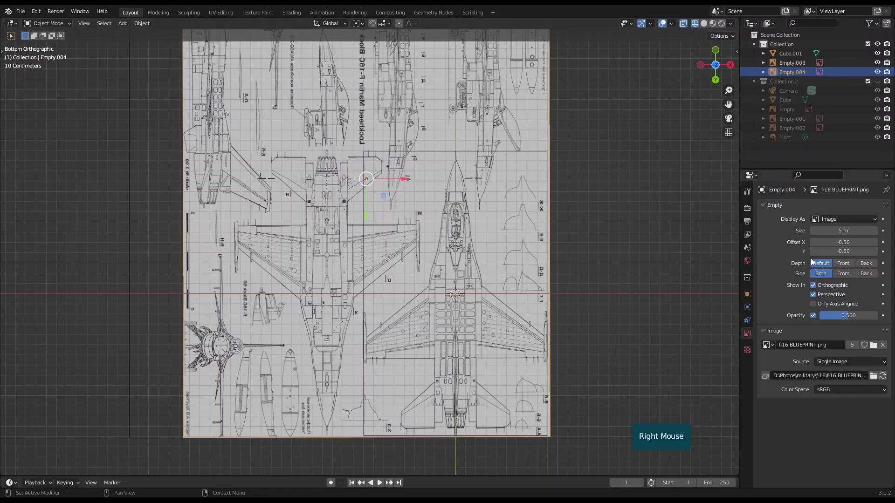
click(845, 267)
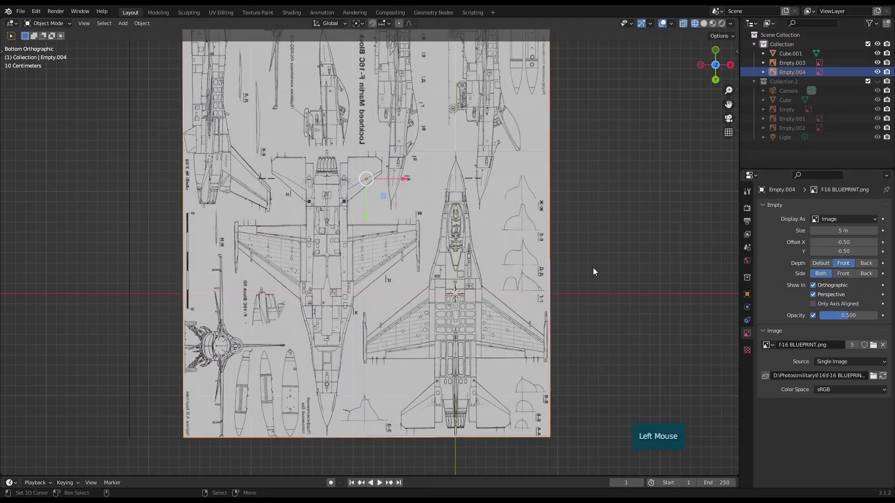
click(823, 268)
click(846, 277)
scroll(down, 3)
key(alt+a)
Add a third F-16 blueprint image empty and view it from the Right side
scroll(up, 3)
click(564, 267)
scroll(up, 3)
click(440, 289)
key(shift+a)
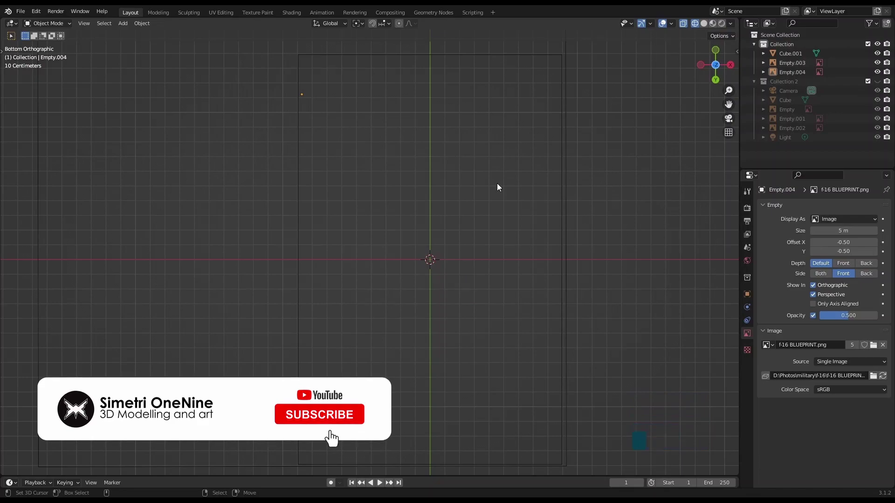
scroll(down, 3)
key(KP_3)
scroll(up, 3)
Frame the view and select Cube.001 over the new front-view blueprint
click(386, 333)
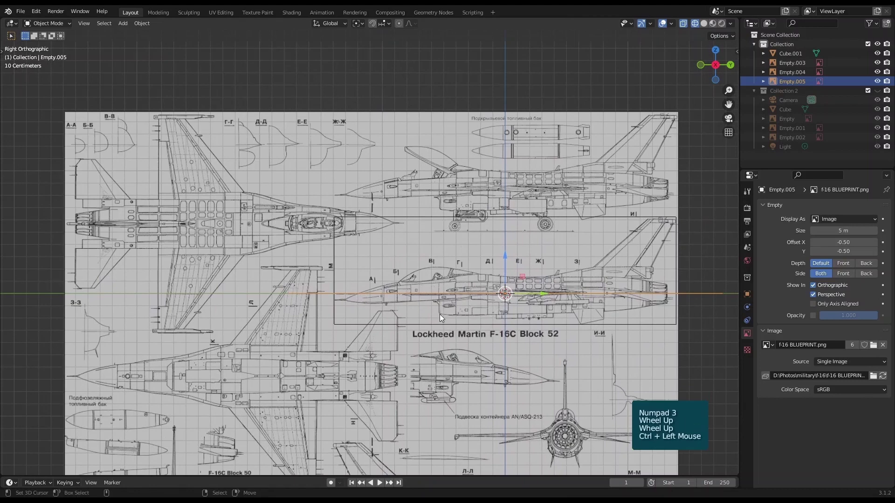
key(alt+a)
right_click(434, 222)
key(alt+a)
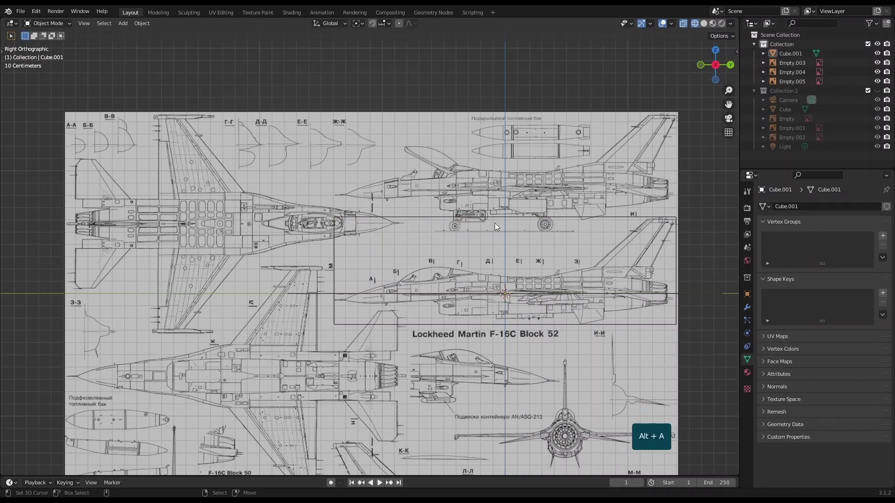
In Edit Mode, add loop cuts around the box and slide them to the F-16 drawing's proportions
key(Tab)
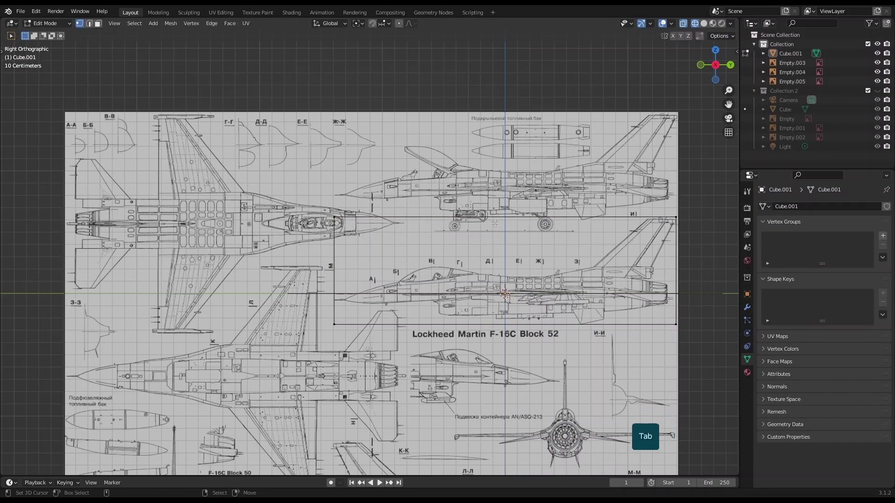
key(ctrl+r)
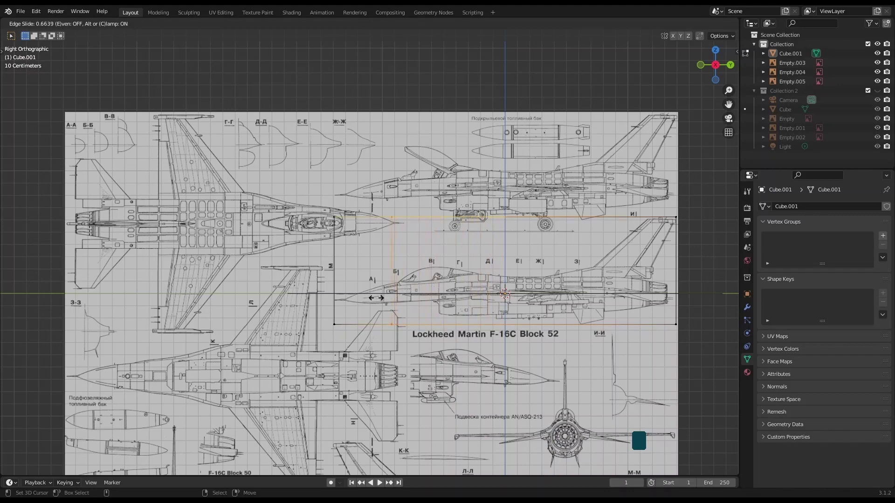
scroll(up, 3)
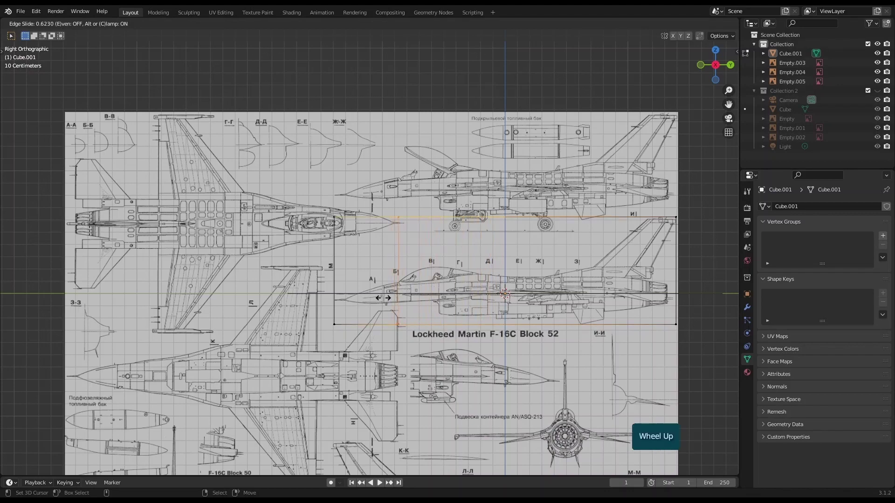
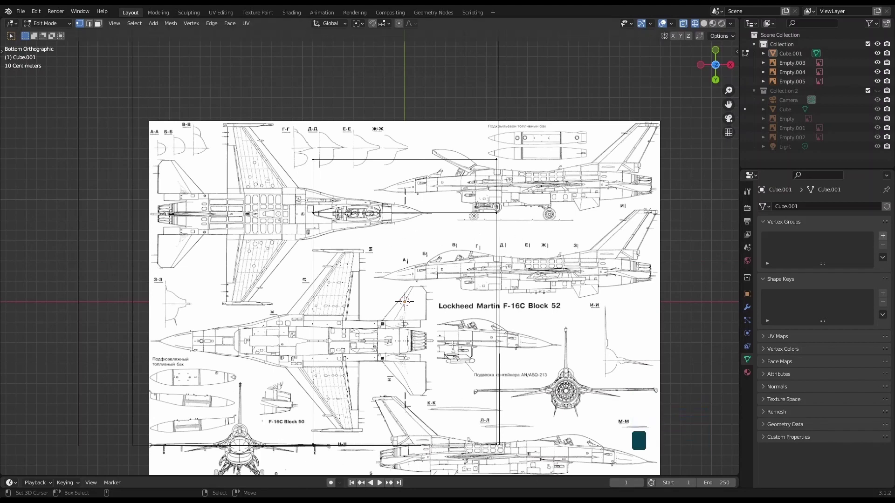
scroll(down, 3)
Check the cuts from Top and Bottom views, return to Object Mode and select the newest blueprint empty
key(KP_7)
scroll(up, 3)
scroll(down, 3)
scroll(down, 3)
key(ctrl+KP_7)
scroll(up, 3)
scroll(down, 3)
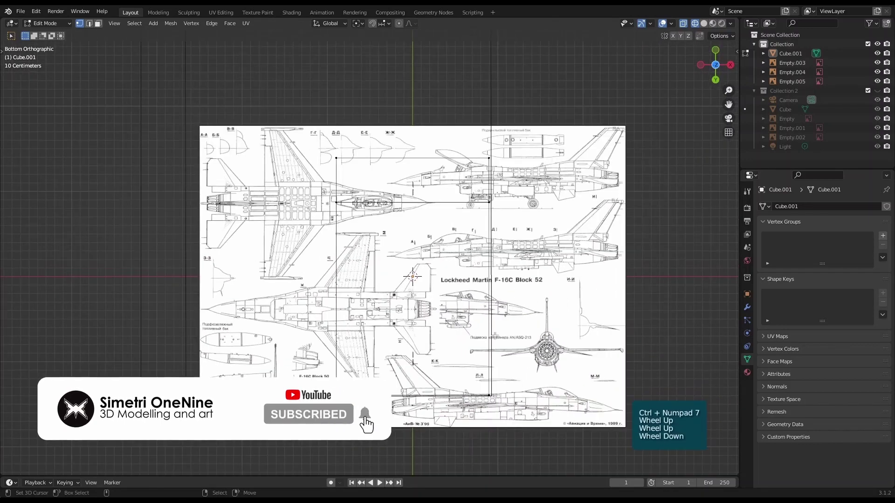
key(Tab)
right_click(579, 316)
Rotate Empty.005 by 90 degrees so its F-16 plan view faces the underside
click(560, 331)
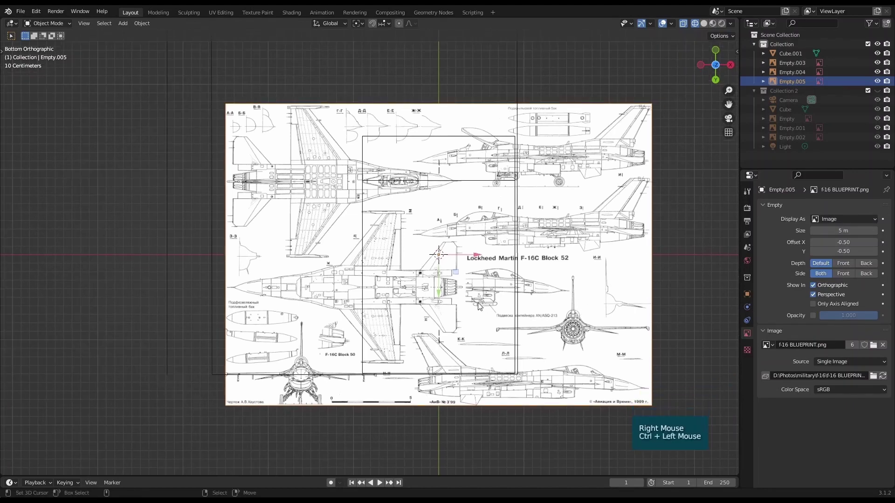
key(r)
key(KP_9)
key(KP_0)
click(481, 305)
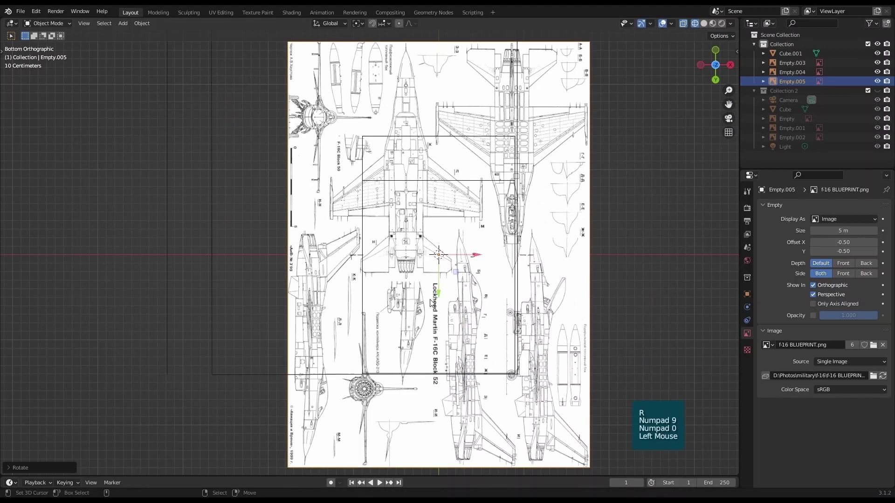
Slide the rotated blueprint beneath the box outline and switch on its opacity
key(g)
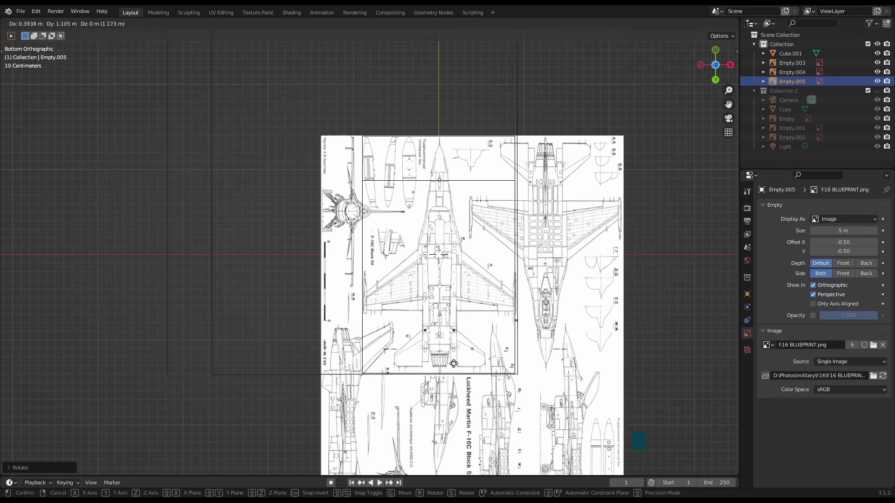
click(456, 363)
click(815, 319)
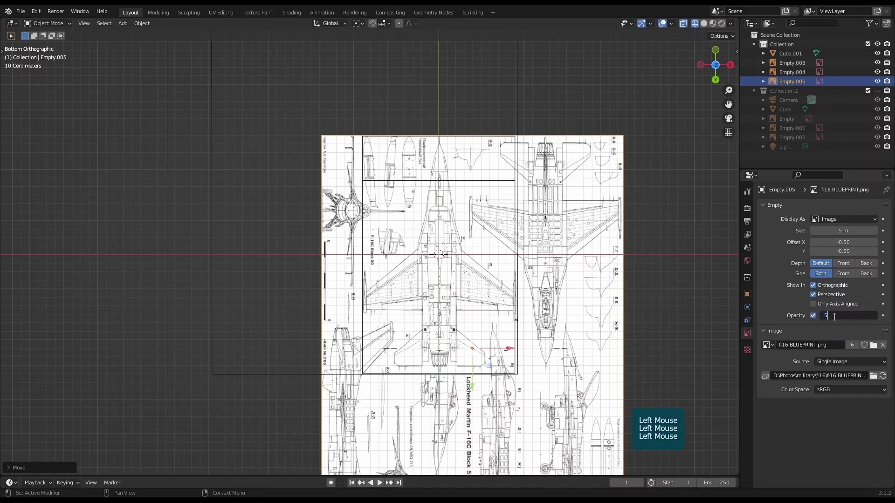
Nudge the underside blueprint along Y then X so the jet lines up with the box outline
scroll(up, 3)
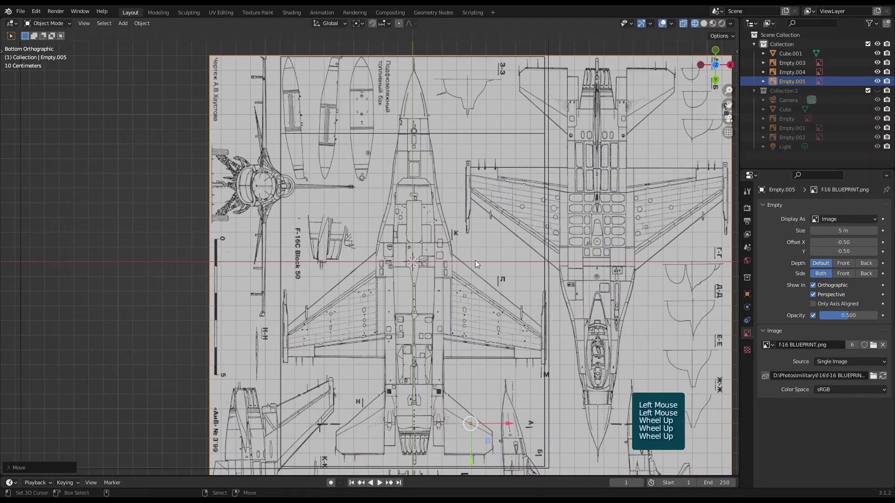
click(461, 324)
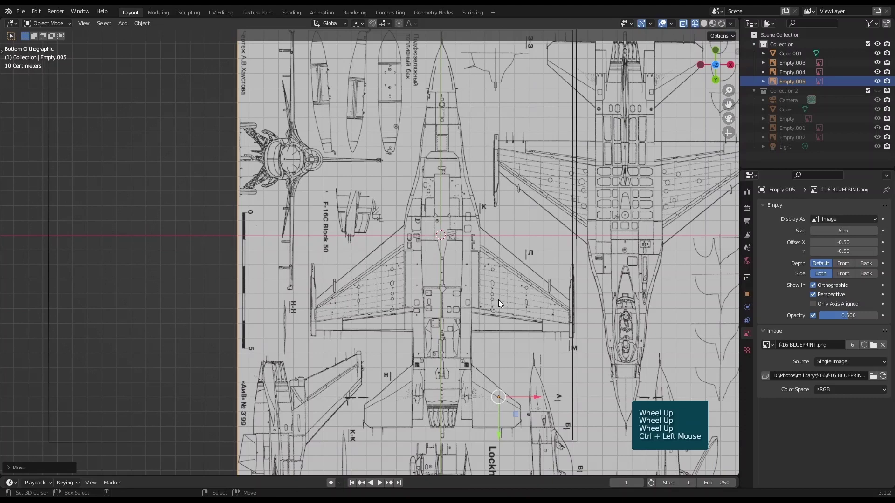
key(g)
key(y)
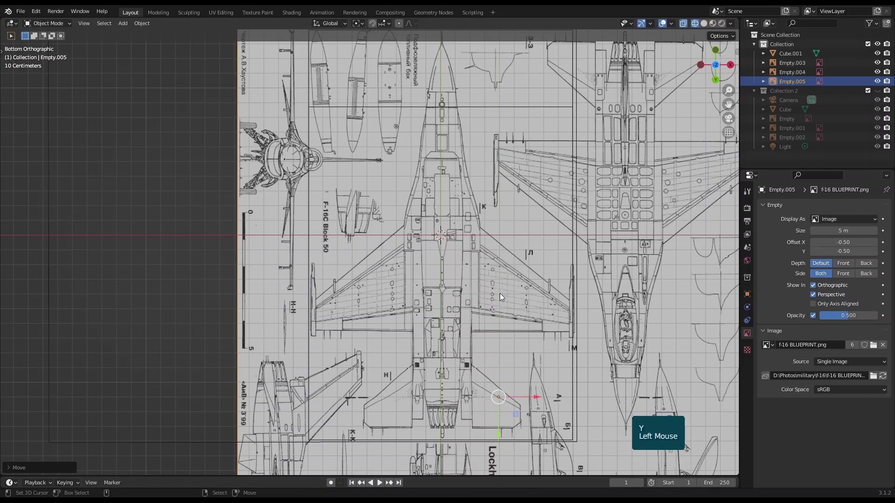
key(g)
key(x)
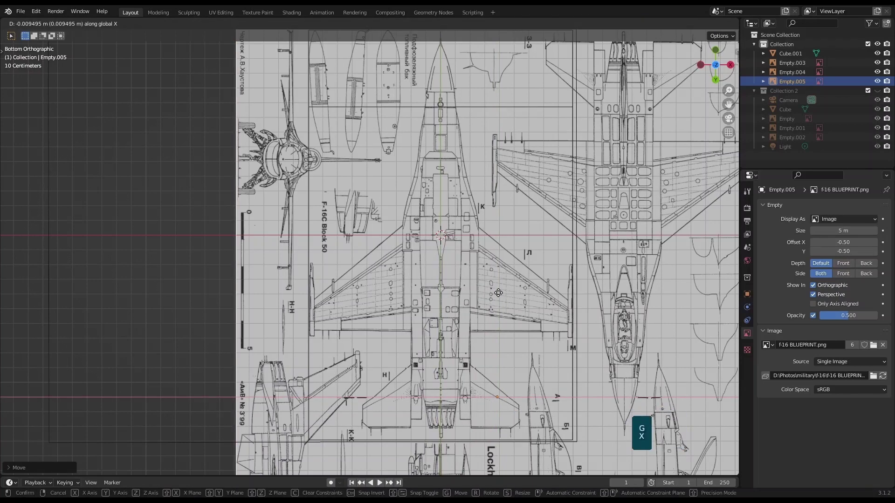
click(501, 296)
key(n)
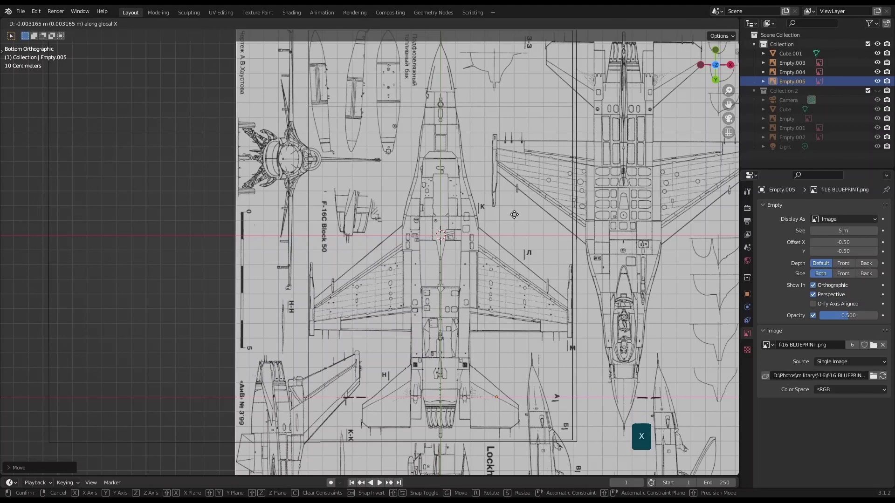
click(517, 218)
click(521, 182)
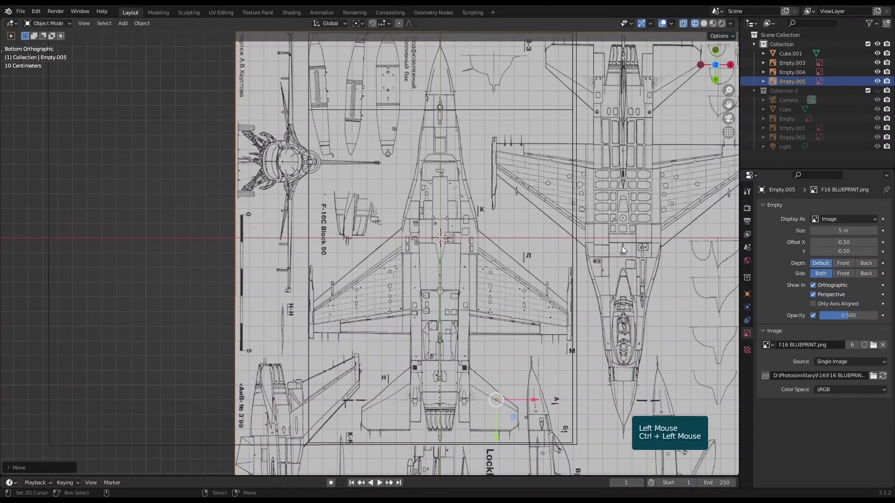
Slightly enlarge the underside blueprint and refine its position under the box
key(s)
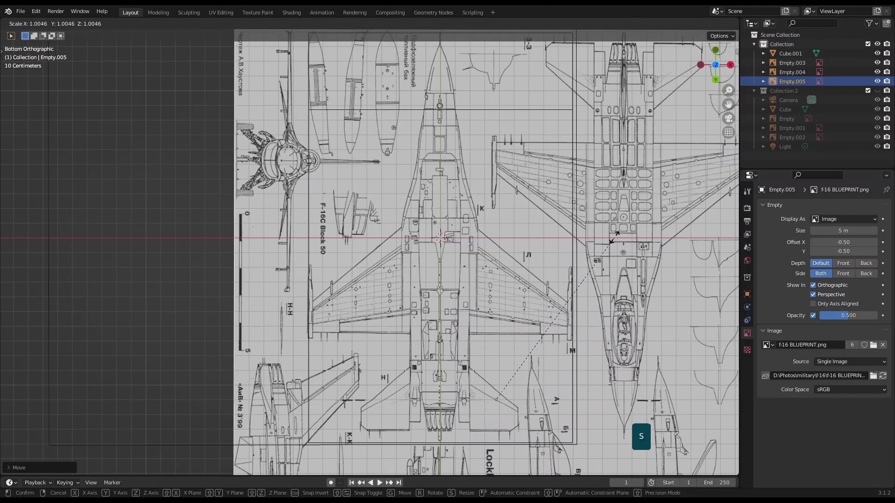
click(616, 241)
key(g)
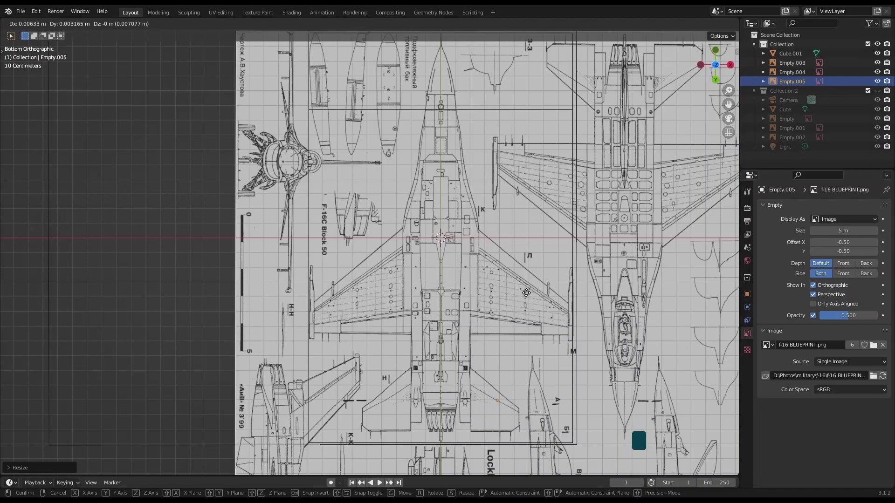
click(529, 297)
Zoom out, deselect and frame the scene to review the half-transparent blueprint from below
scroll(down, 3)
click(591, 210)
scroll(up, 3)
scroll(down, 3)
scroll(up, 3)
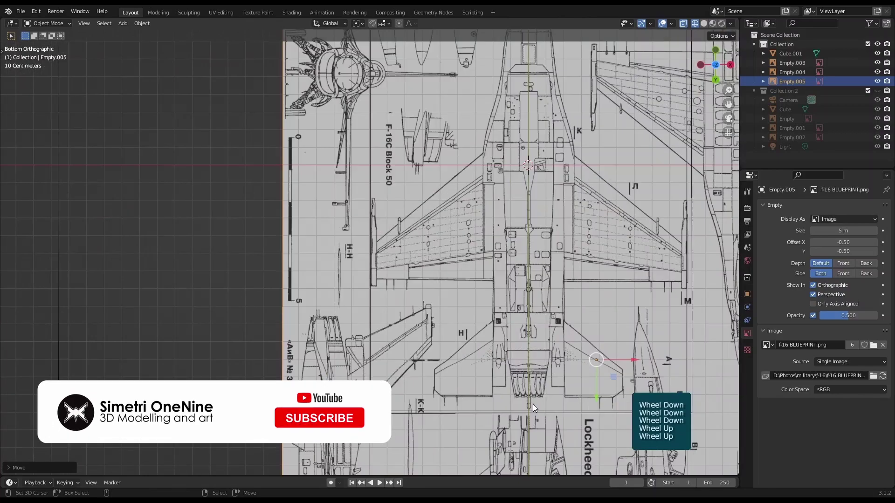
scroll(up, 3)
click(545, 342)
scroll(down, 3)
click(537, 220)
key(alt+a)
scroll(up, 3)
click(558, 262)
scroll(down, 3)
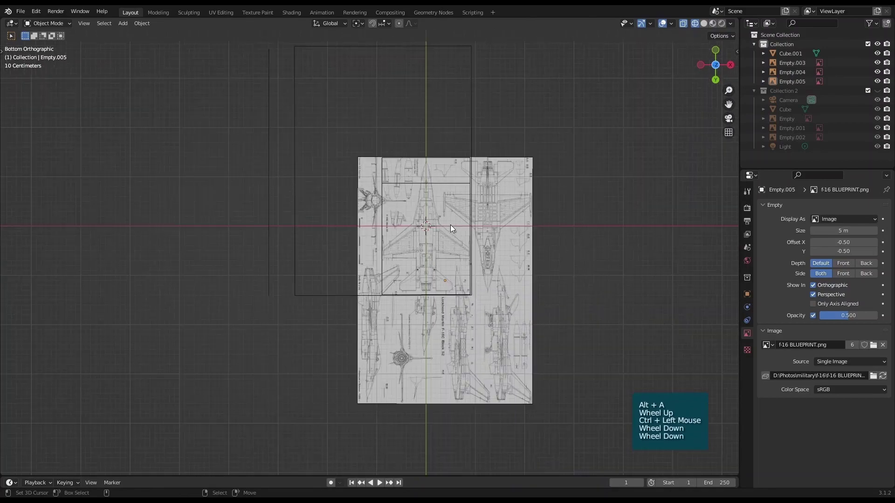
Select Empty.005 and raise the blueprint plane above the box, viewed from the side
scroll(up, 3)
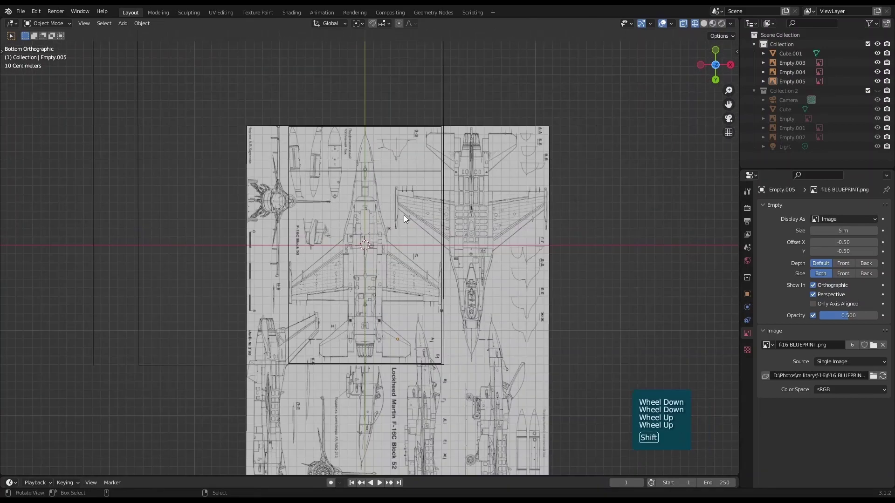
click(406, 219)
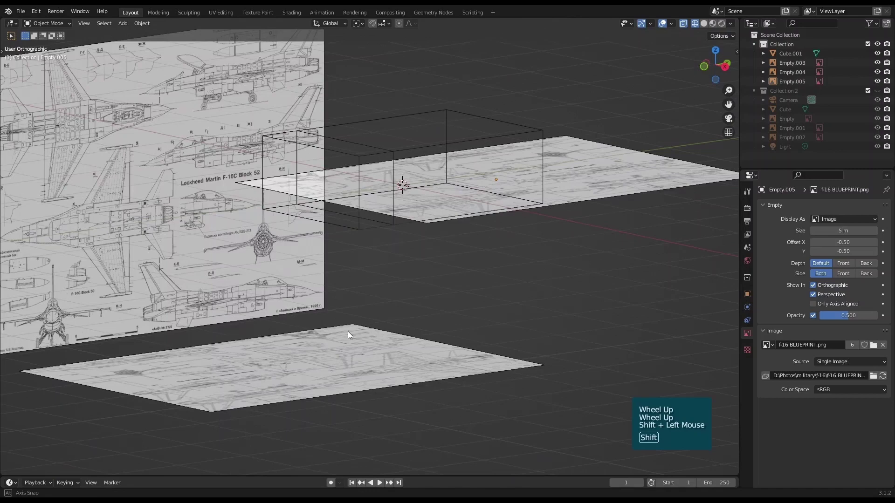
right_click(560, 199)
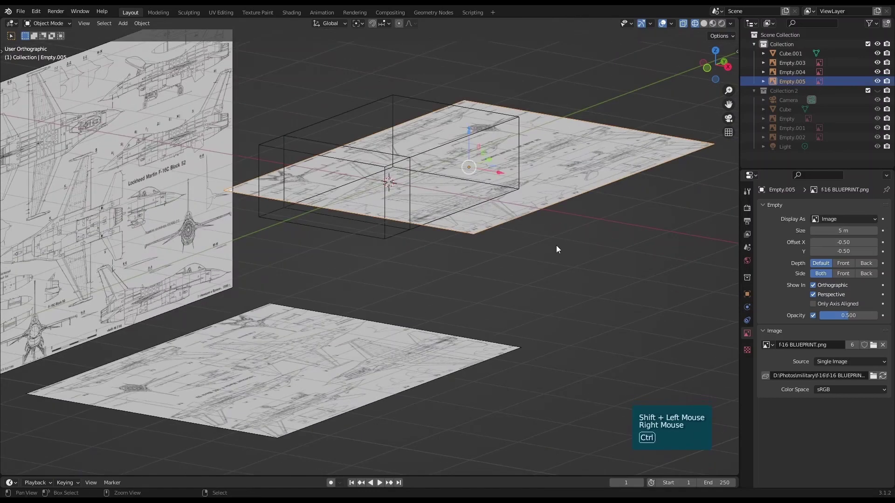
click(529, 235)
scroll(down, 3)
click(542, 305)
click(482, 232)
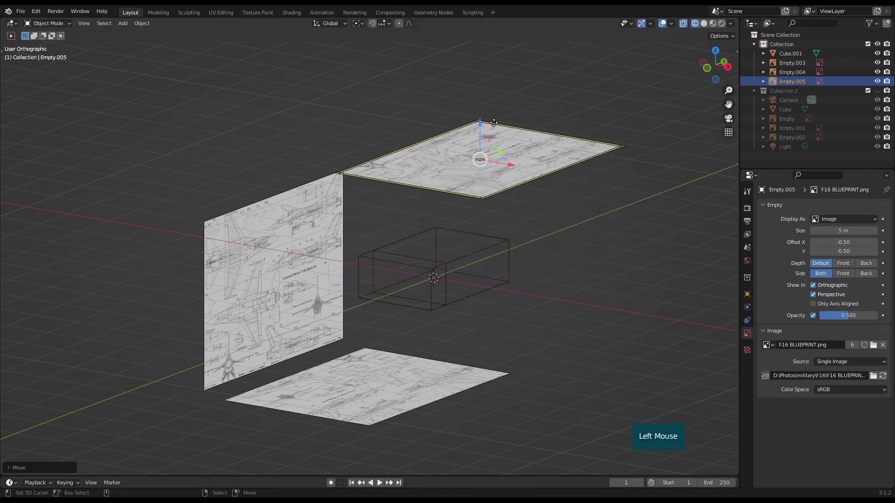
scroll(down, 3)
key(KP_3)
scroll(up, 3)
click(484, 125)
scroll(up, 3)
Lock the plane's Location and Scale in the N sidebar and set its image Side to Front
key(n)
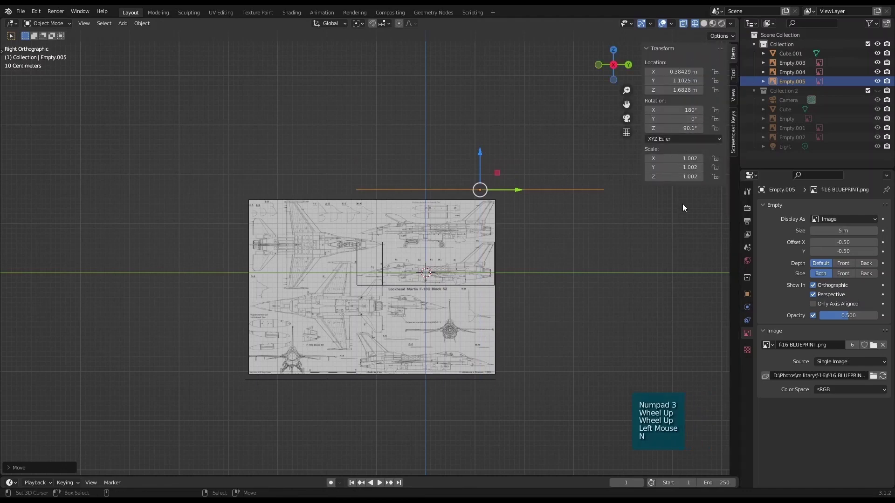
click(718, 161)
click(718, 169)
click(716, 182)
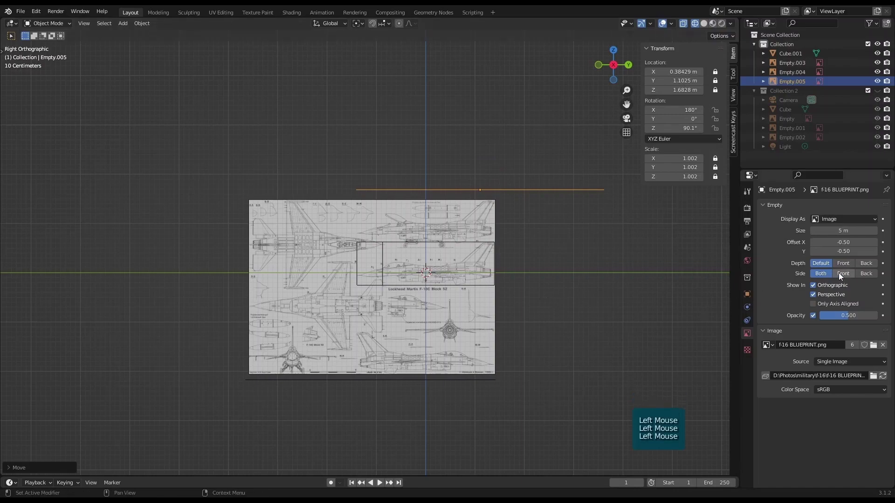
click(504, 302)
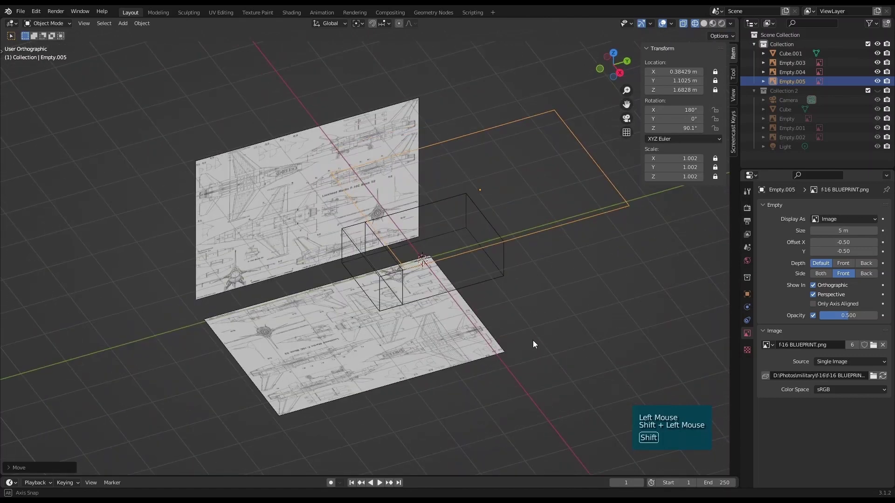
key(m)
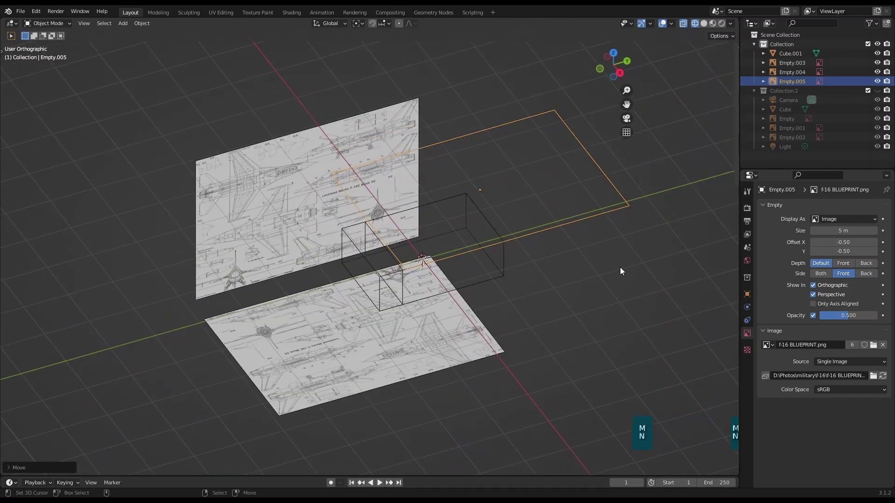
Deselect the plane and look straight down at the scene from Top view
key(alt+a)
click(515, 313)
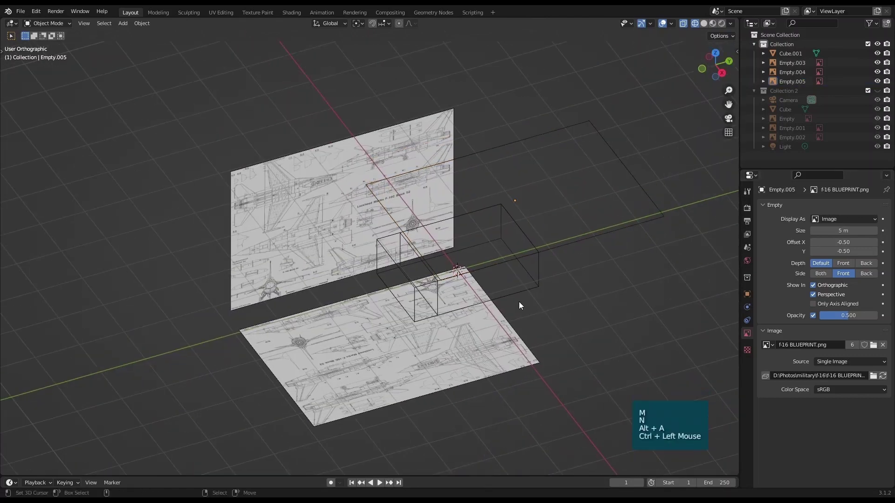
key(KP_7)
scroll(up, 3)
click(422, 259)
scroll(up, 3)
Pick Cube.001 from the overlapping objects and enter Edit Mode on it
right_click(305, 269)
key(Tab)
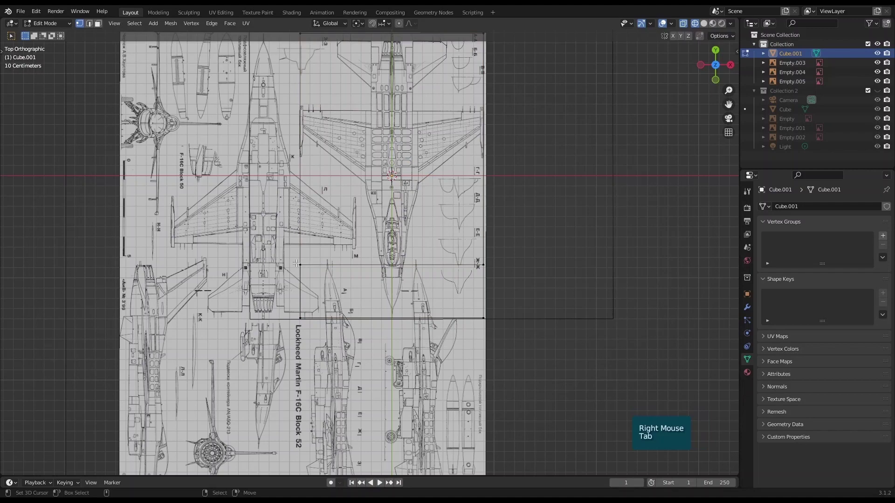
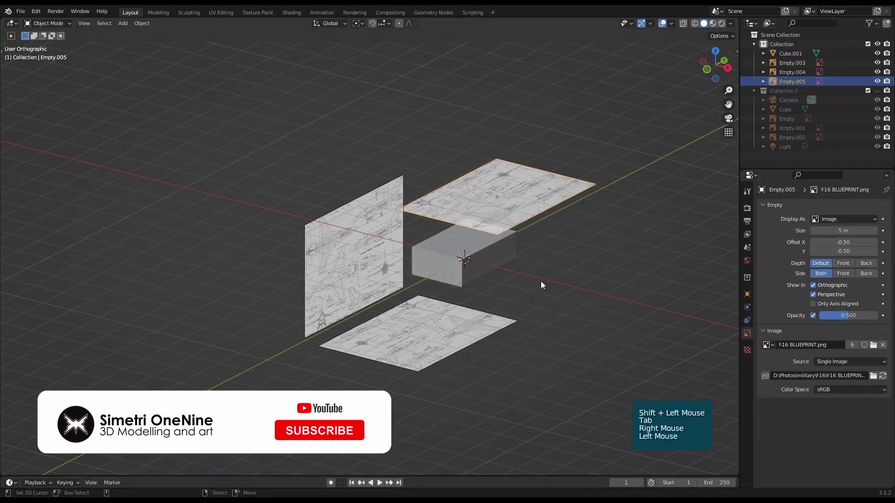
key(alt+a)
scroll(up, 3)
click(539, 303)
scroll(down, 3)
click(572, 303)
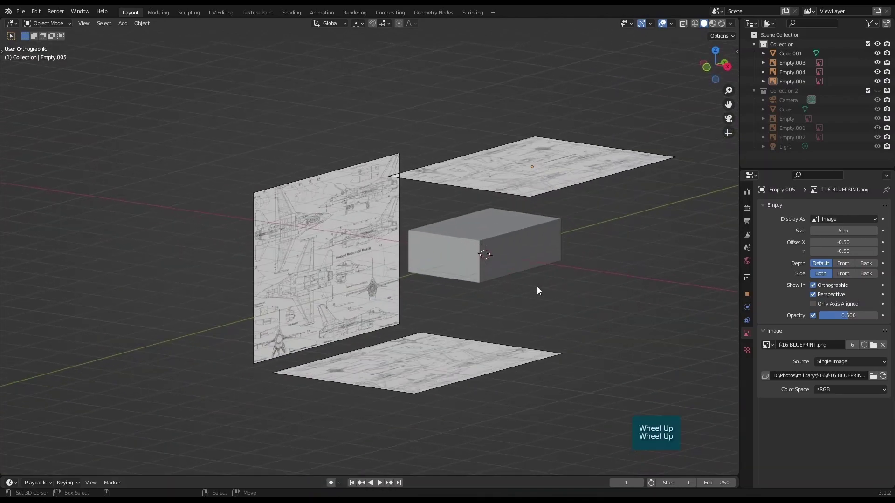
scroll(up, 3)
click(476, 312)
scroll(up, 3)
scroll(down, 3)
click(489, 315)
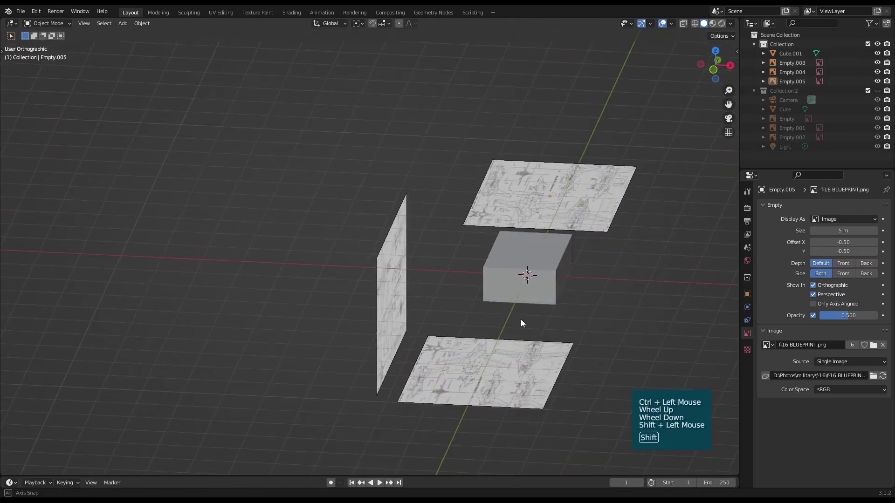
scroll(up, 3)
key(z)
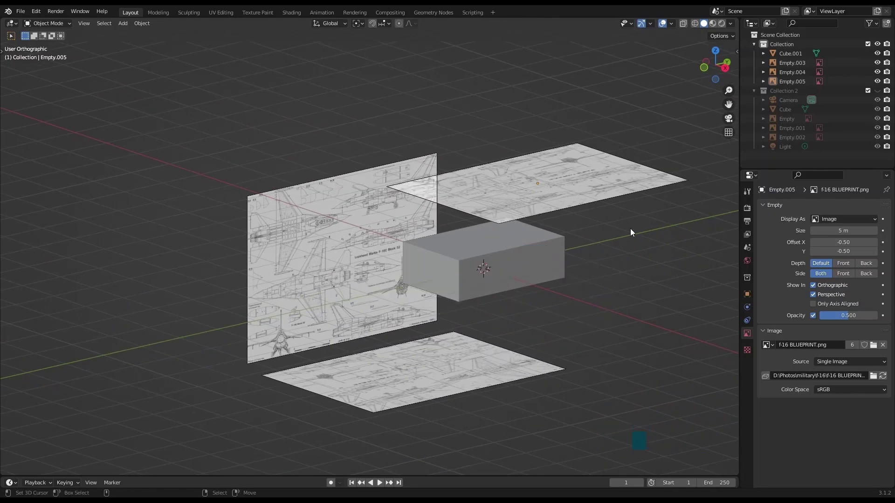
click(665, 277)
scroll(down, 3)
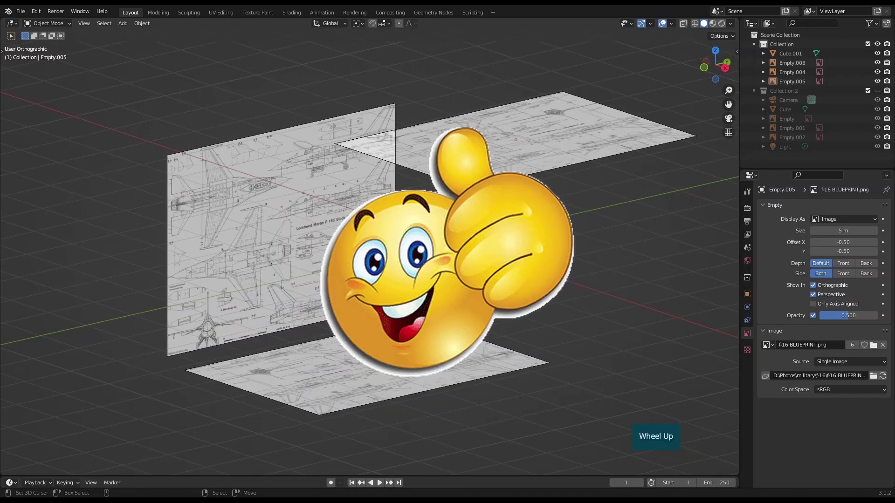
scroll(down, 3)
scroll(down, 3)
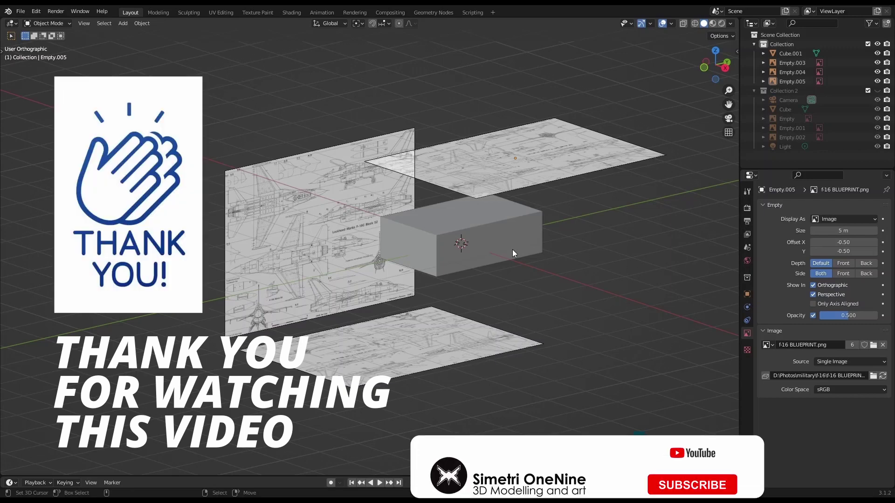